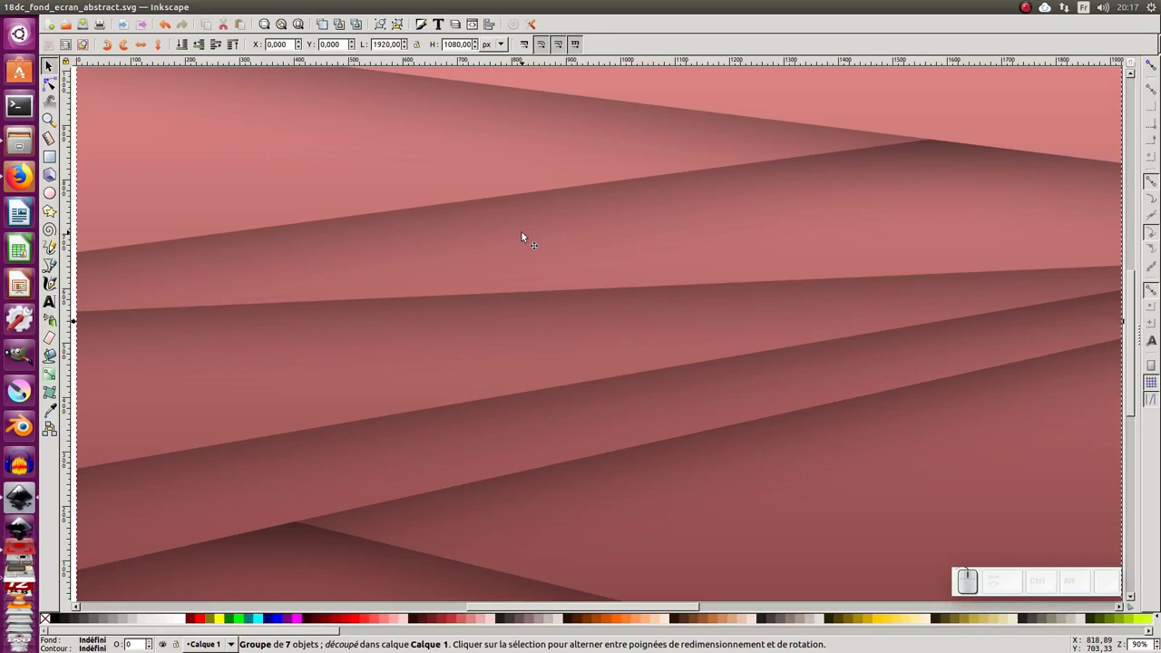
# Step: Zoom out to view both finished wallpapers, deselect them and begin a new blank document
pyautogui.press('-')
pyautogui.press('KP_Subtract')
pyautogui.middleClick(860, 387)
pyautogui.click(701, 336)
pyautogui.click(647, 554)
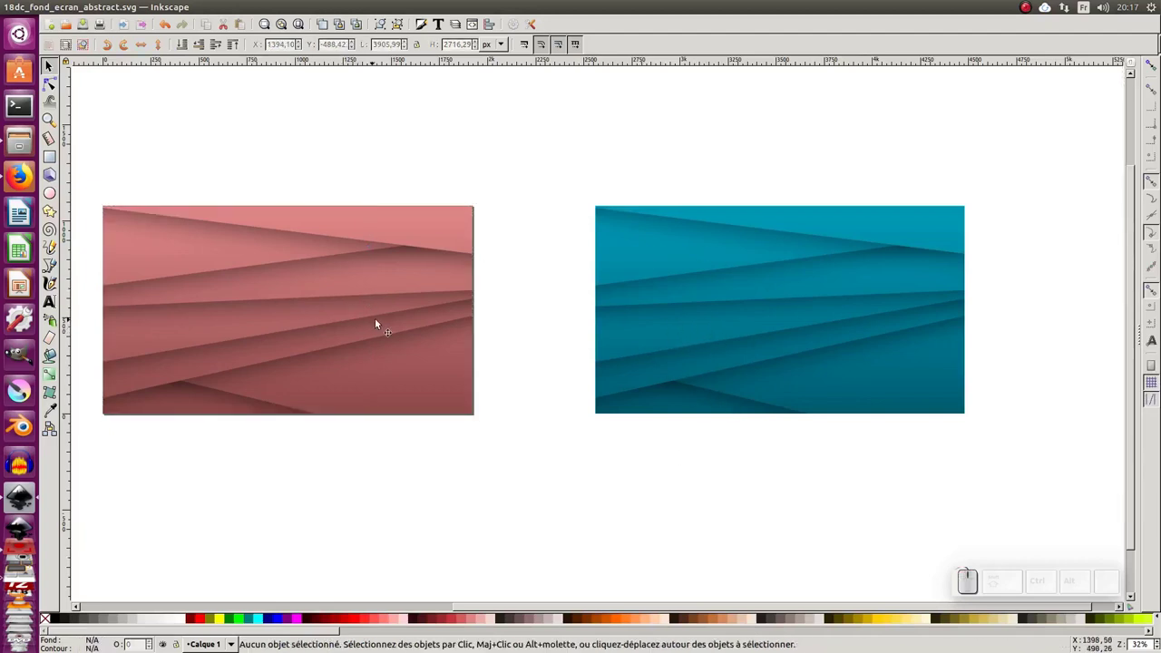
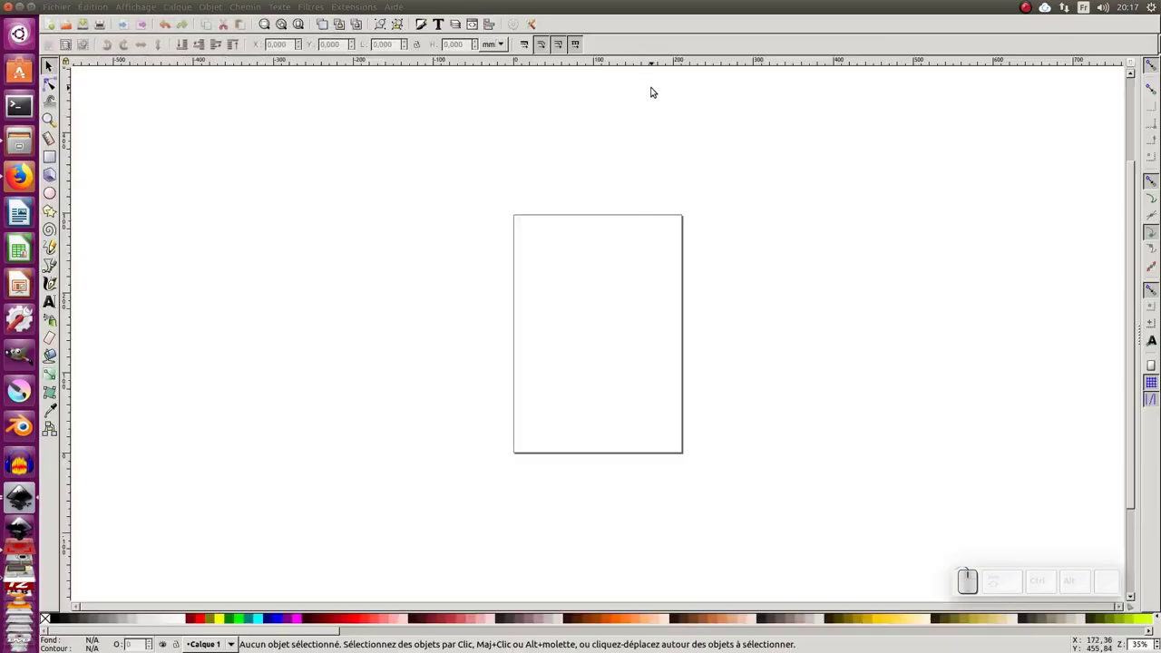
# Step: Set the document's default unit and page-size unit to pixels in Document Properties
pyautogui.click(517, 33)
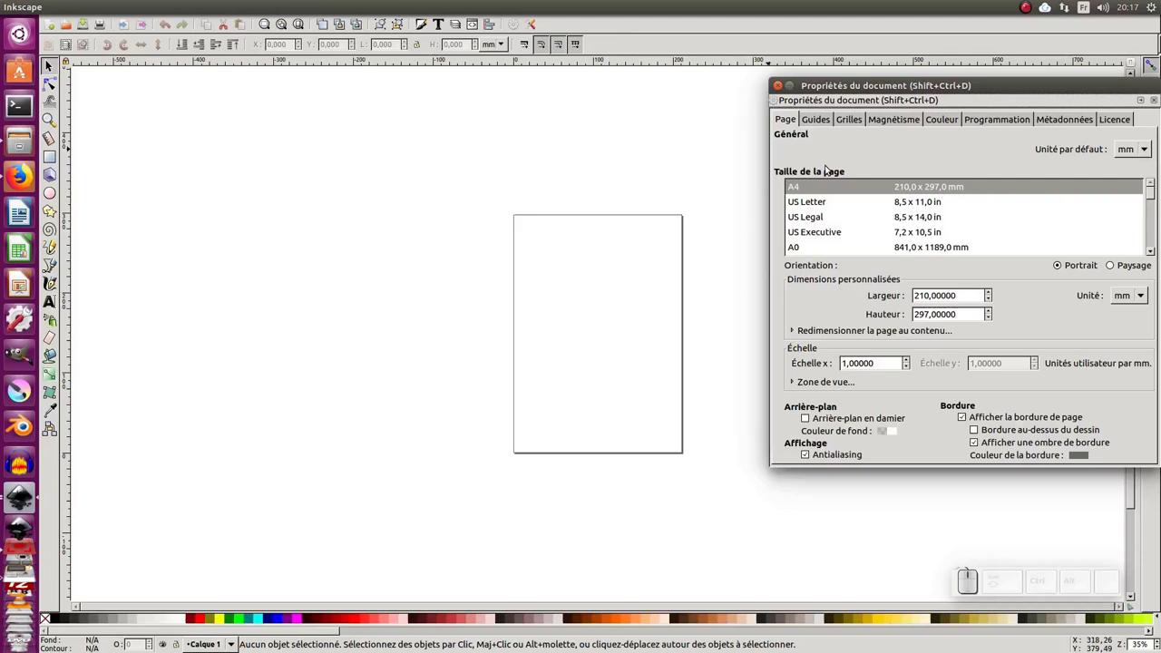
pyautogui.click(1133, 158)
pyautogui.click(1131, 127)
pyautogui.click(1130, 293)
pyautogui.click(1123, 271)
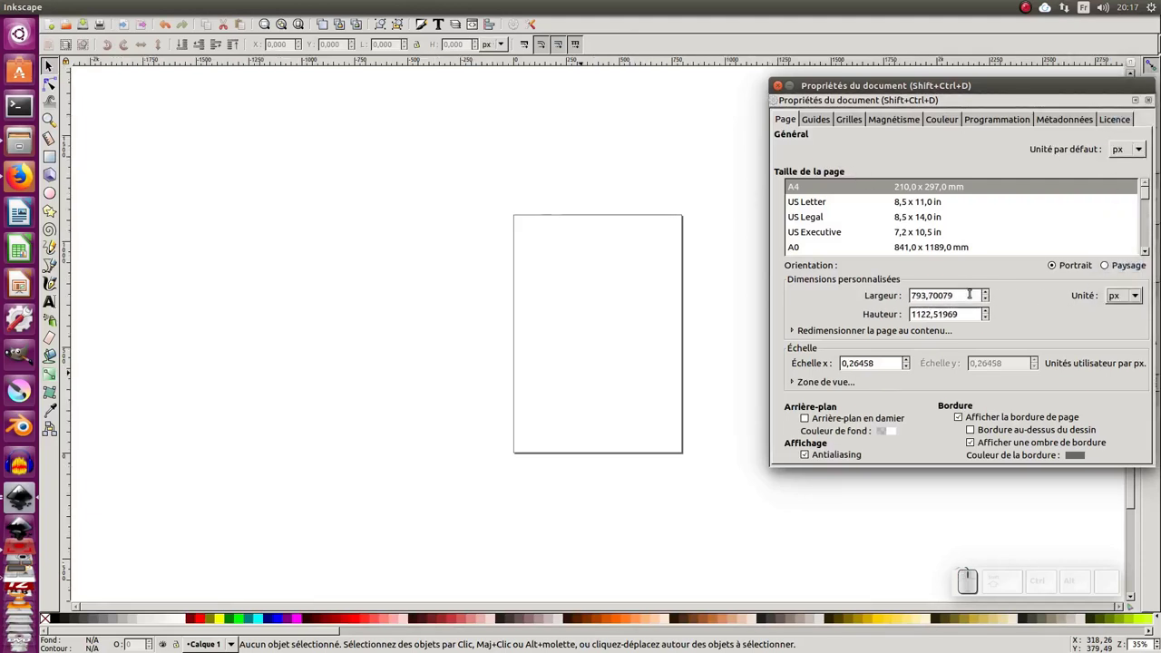
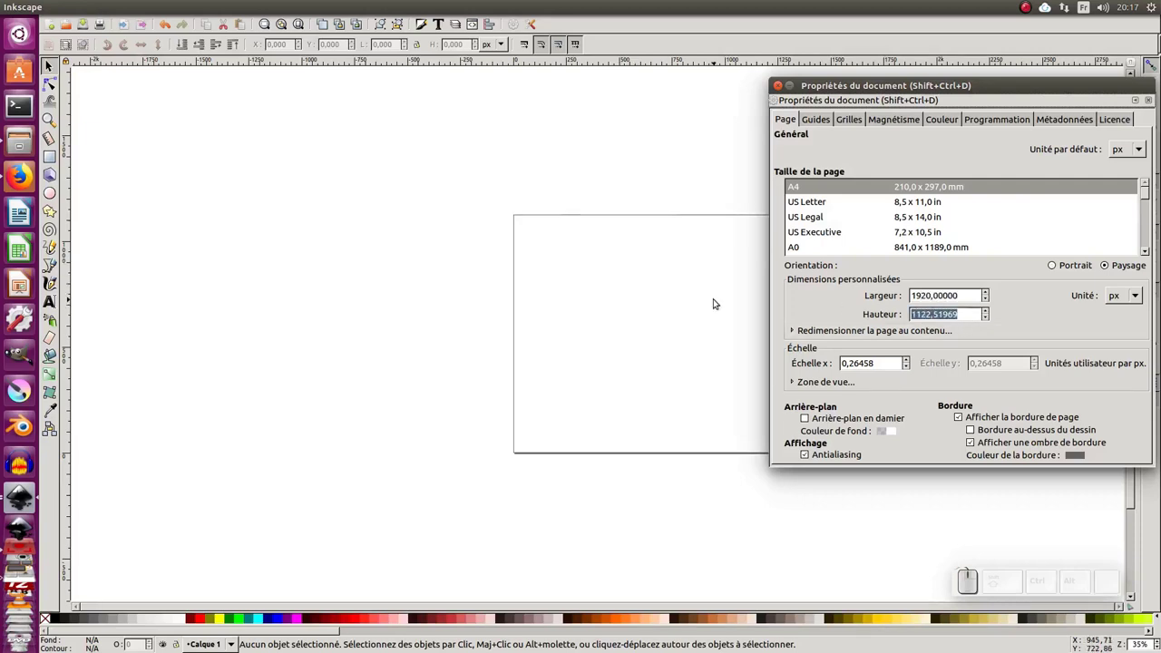
# Step: Make the page 1920 px wide by 1080 px high in landscape
pyautogui.press('KP_1')
pyautogui.press('KP_0')
pyautogui.press('KP_8')
pyautogui.press('KP_0')
pyautogui.press('KP_Enter')
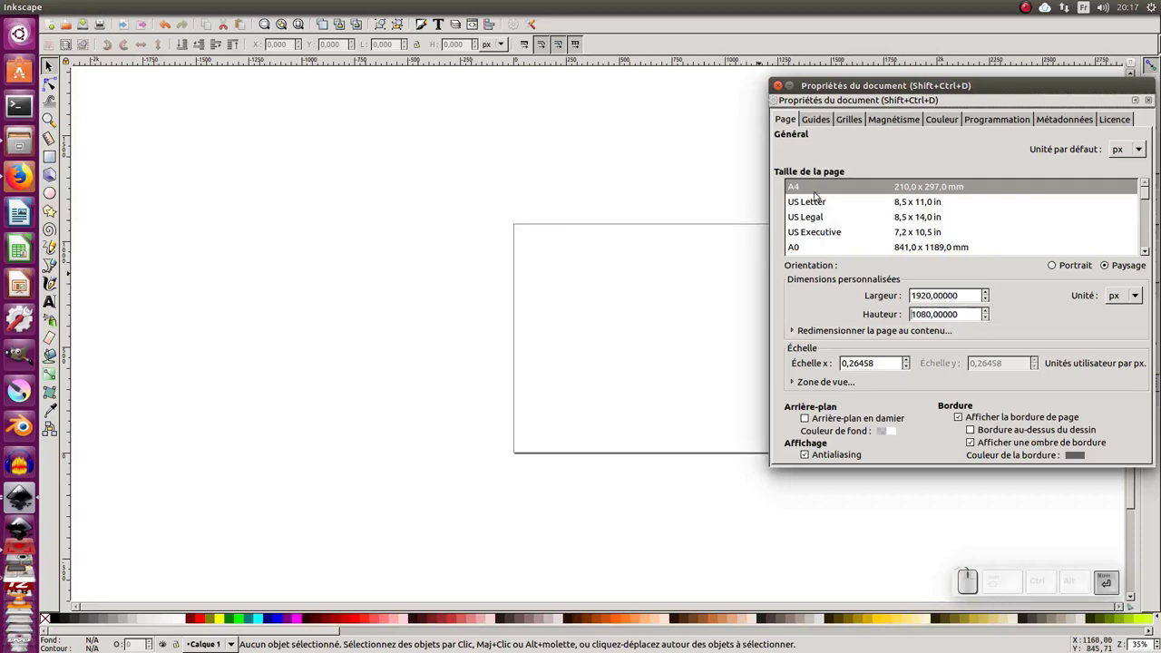
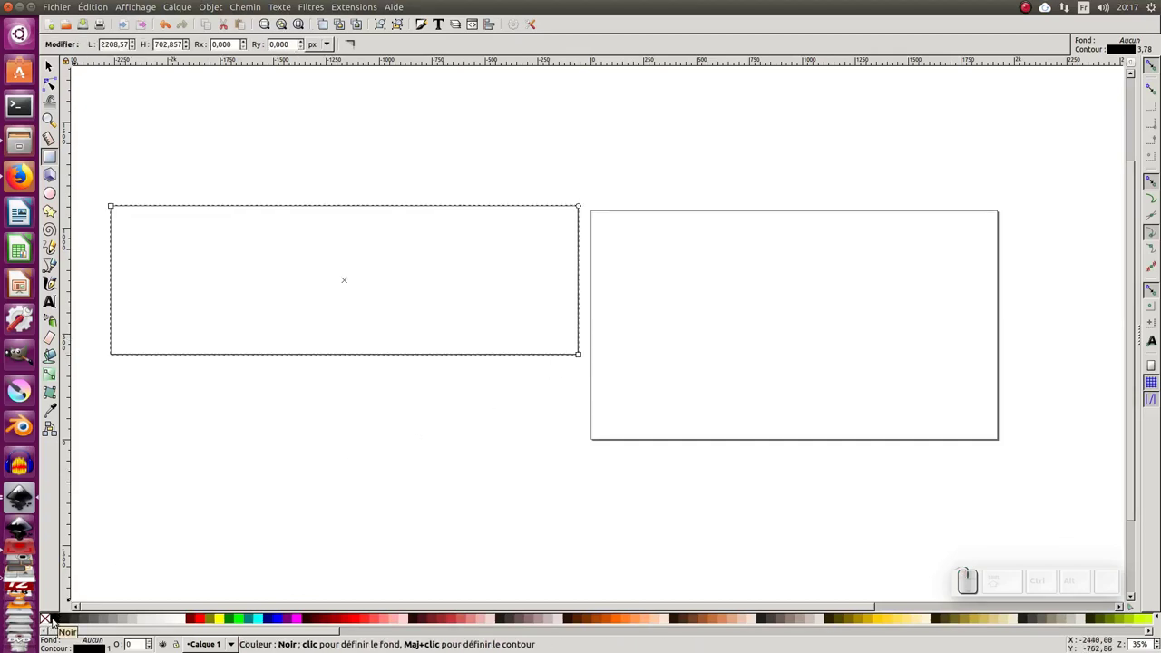
# Step: Fill the wide rectangle with solid black and remove its stroke
pyautogui.click(58, 624)
pyautogui.scroll(3)
pyautogui.click(60, 622)
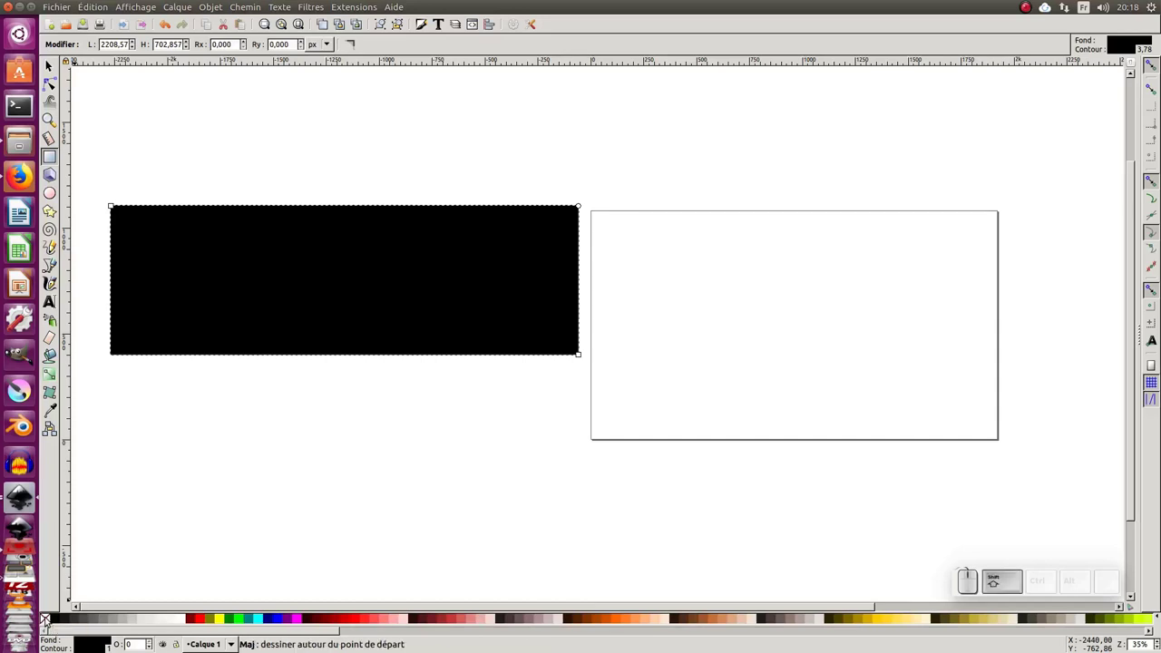
pyautogui.click(47, 623)
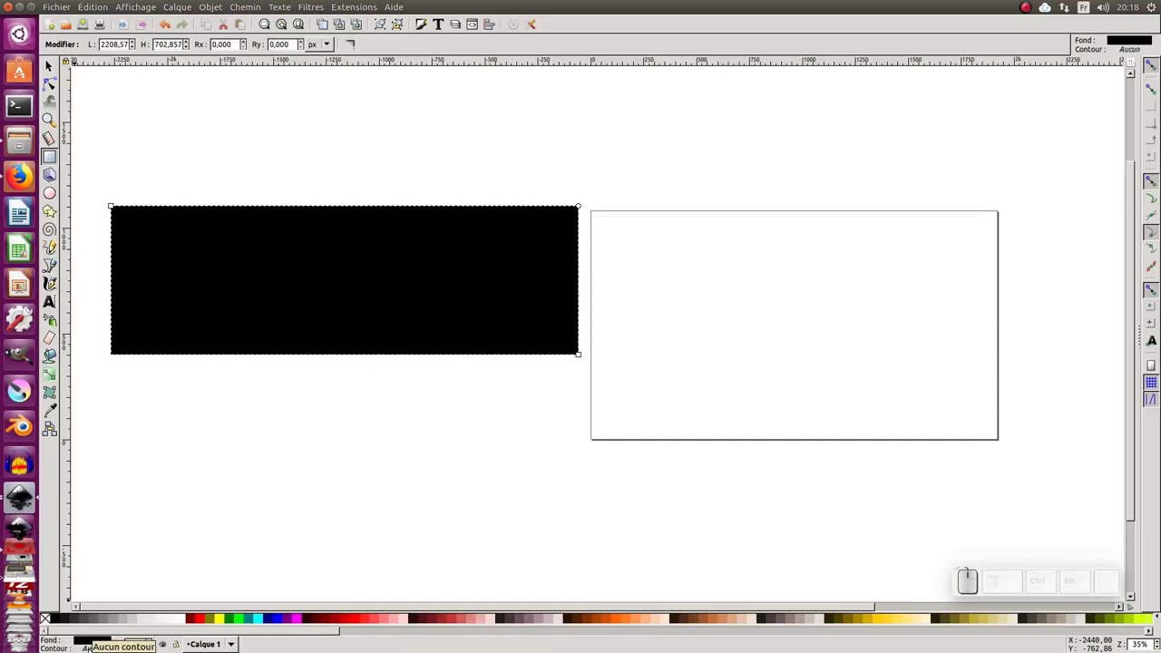
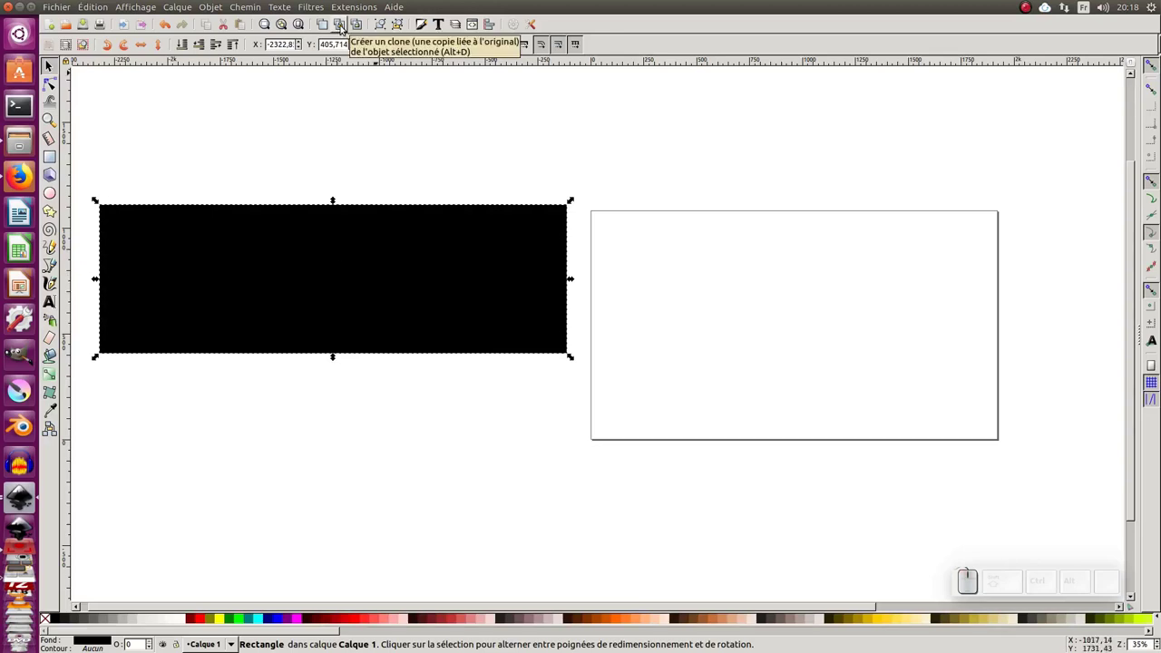
# Step: Create a linked clone of the rectangle and position it just below the original
pyautogui.click(347, 28)
pyautogui.moveTo(350, 280); pyautogui.dragTo(382, 262)
pyautogui.click(382, 260)
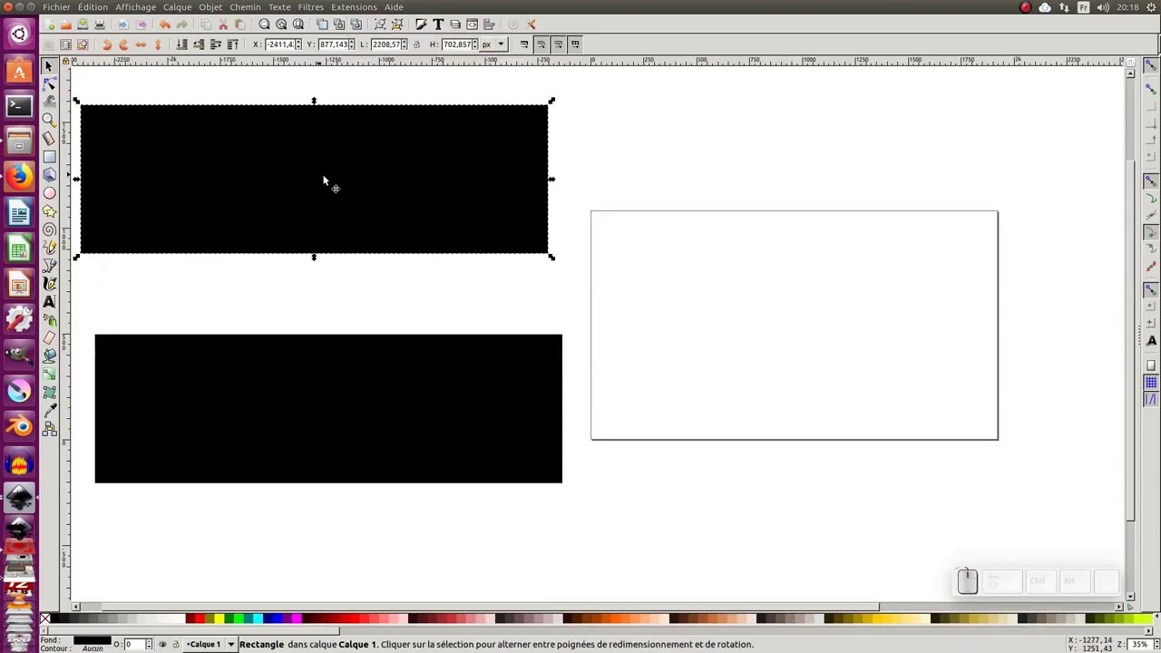
pyautogui.click(352, 368)
pyautogui.moveTo(390, 376); pyautogui.dragTo(382, 305)
pyautogui.click(408, 331)
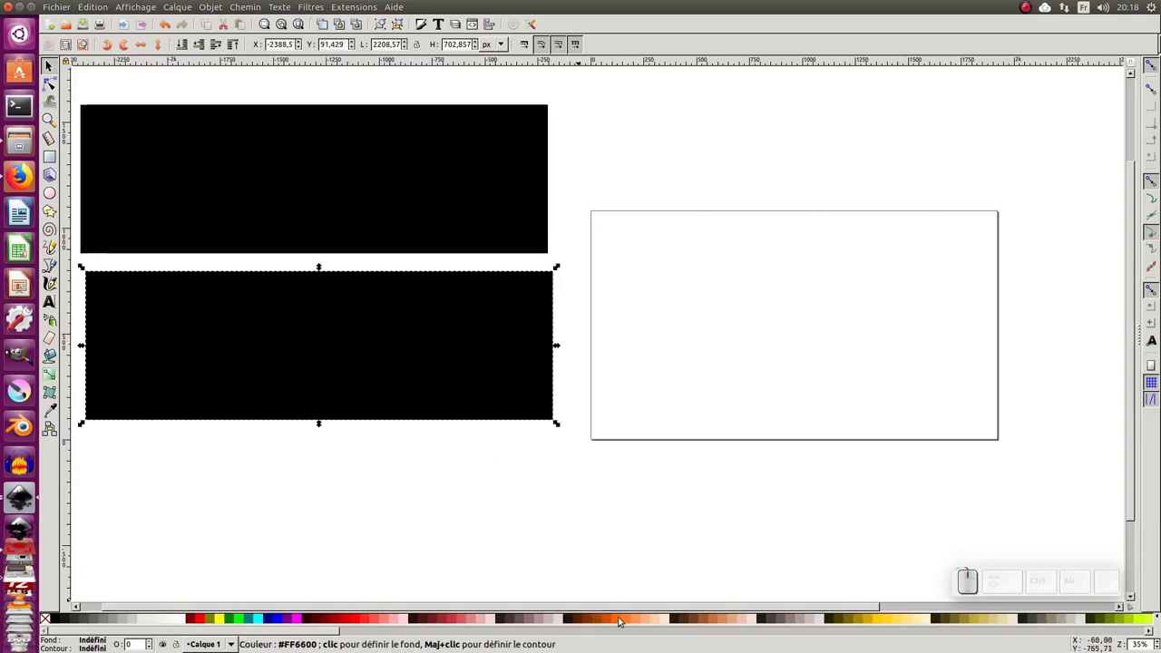
# Step: Give the clone an orange fill and send it to the back
pyautogui.click(716, 623)
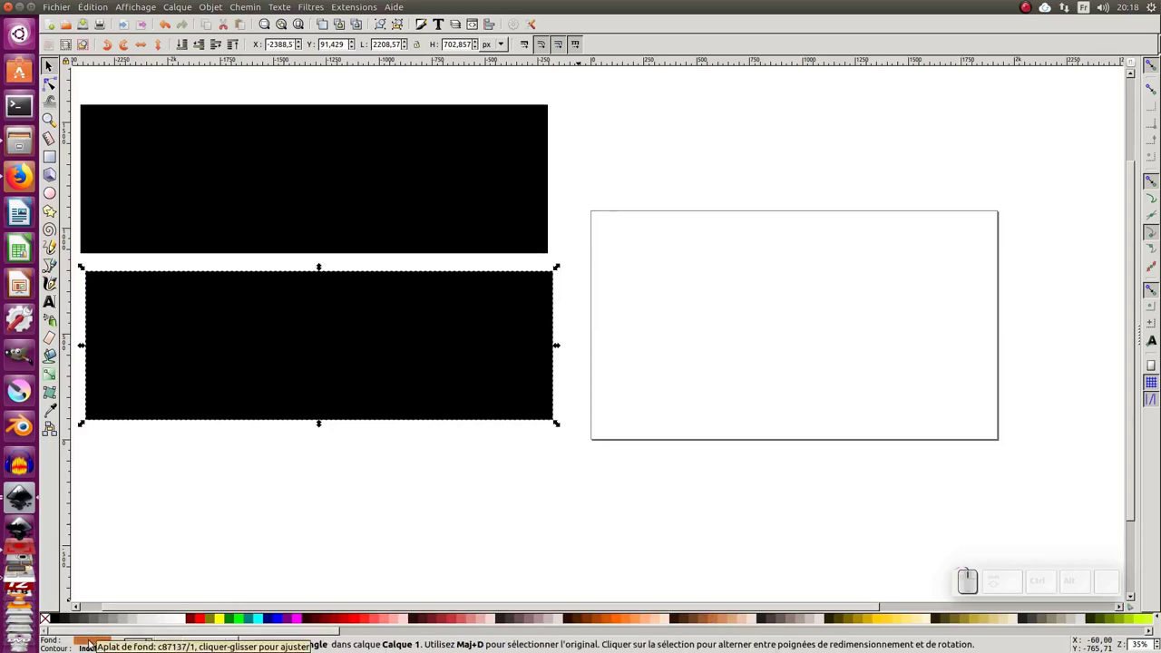
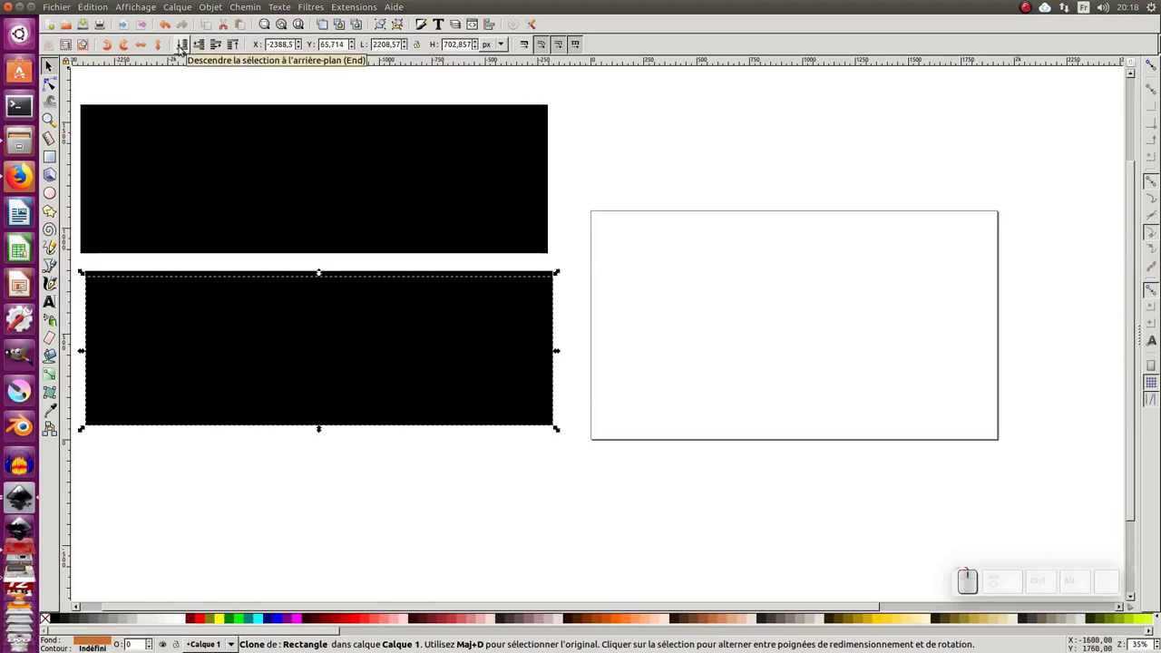
pyautogui.press('End')
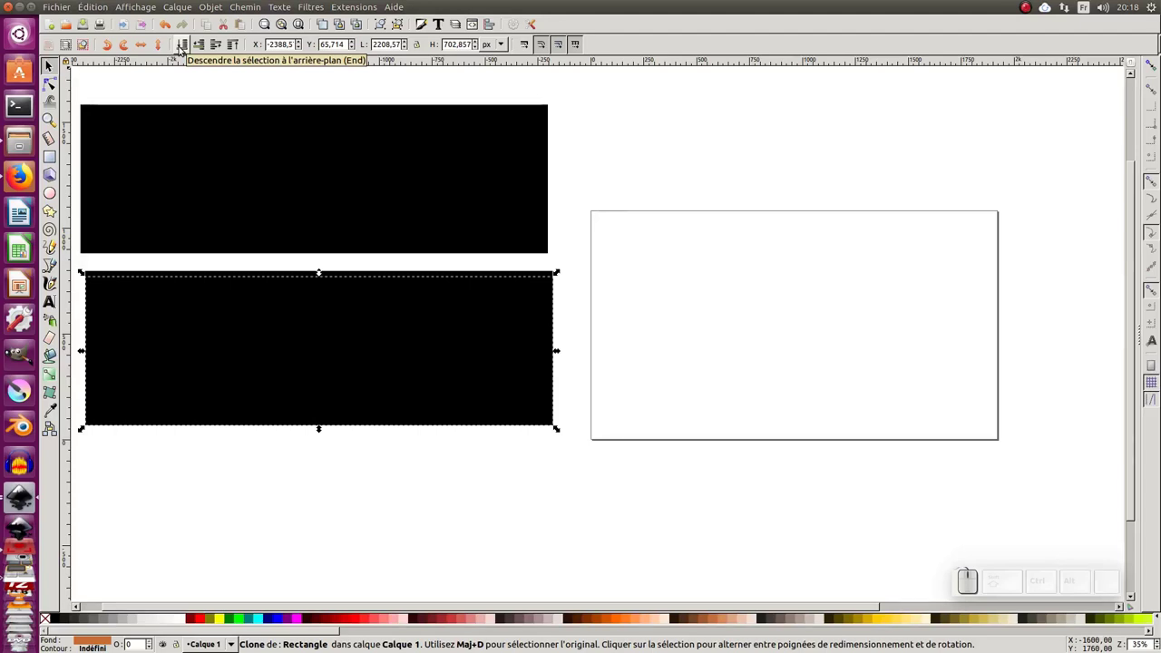
pyautogui.click(323, 453)
pyautogui.click(365, 292)
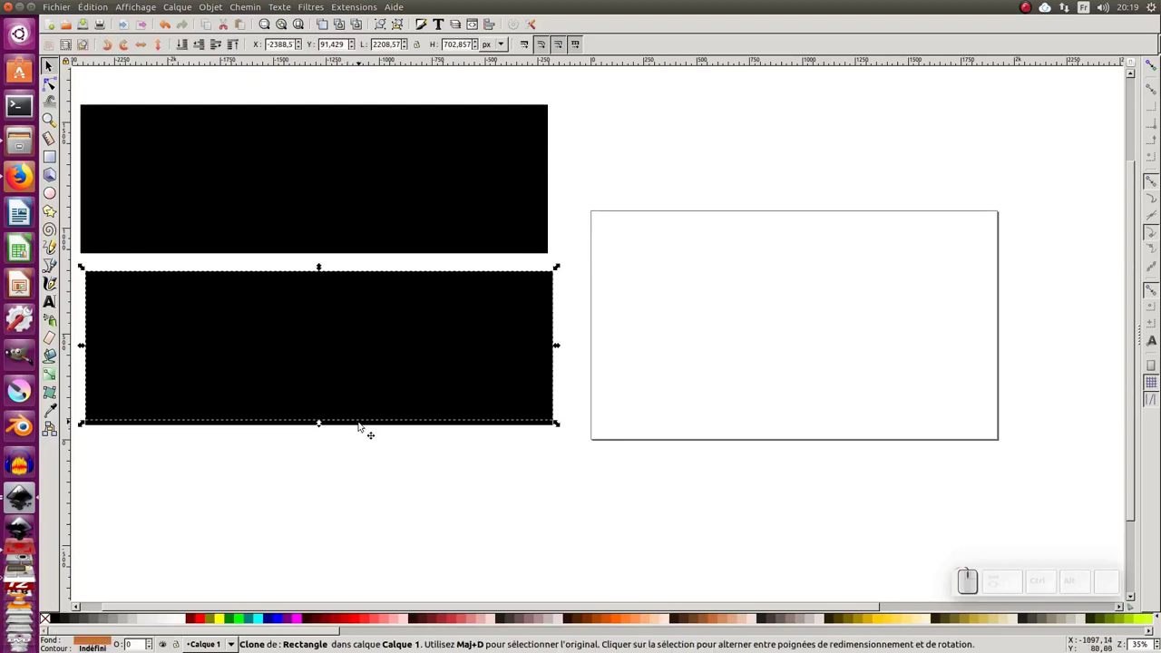
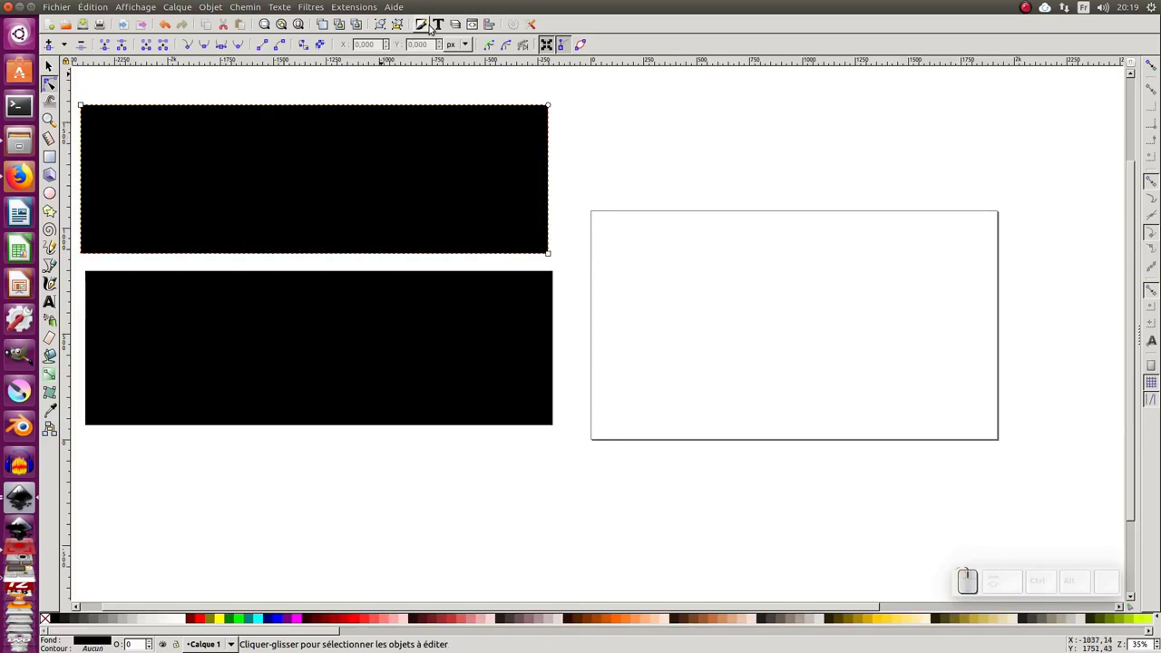
# Step: Unset the original rectangle's fill in Fill and Stroke so the clone shows orange
pyautogui.click(426, 27)
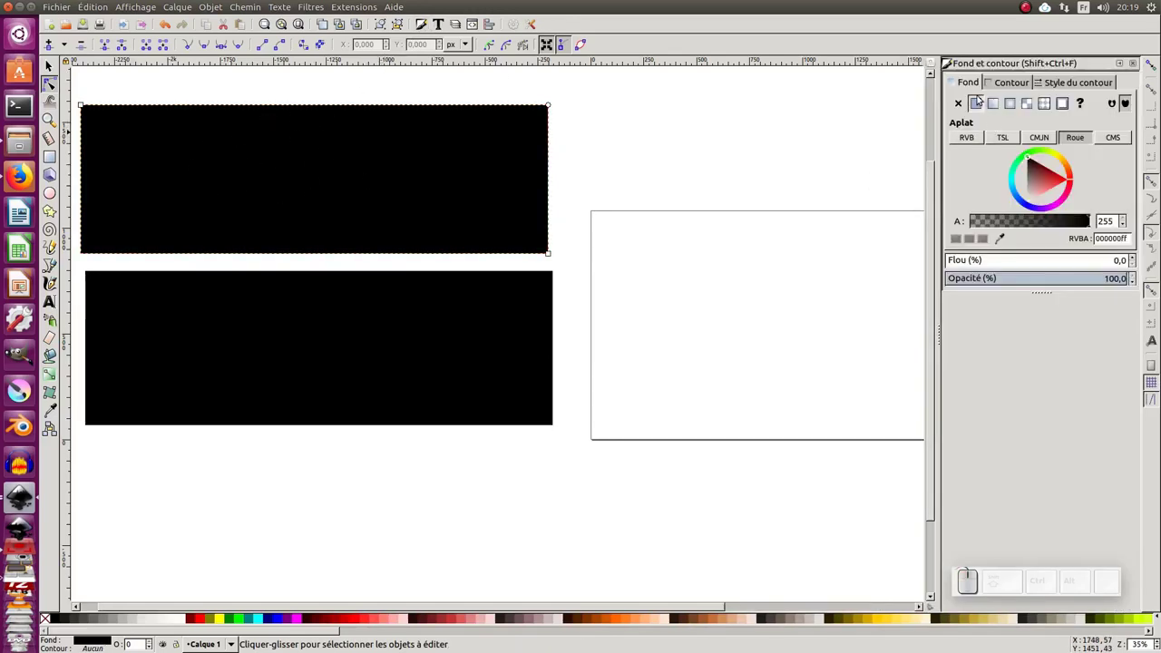
pyautogui.click(974, 84)
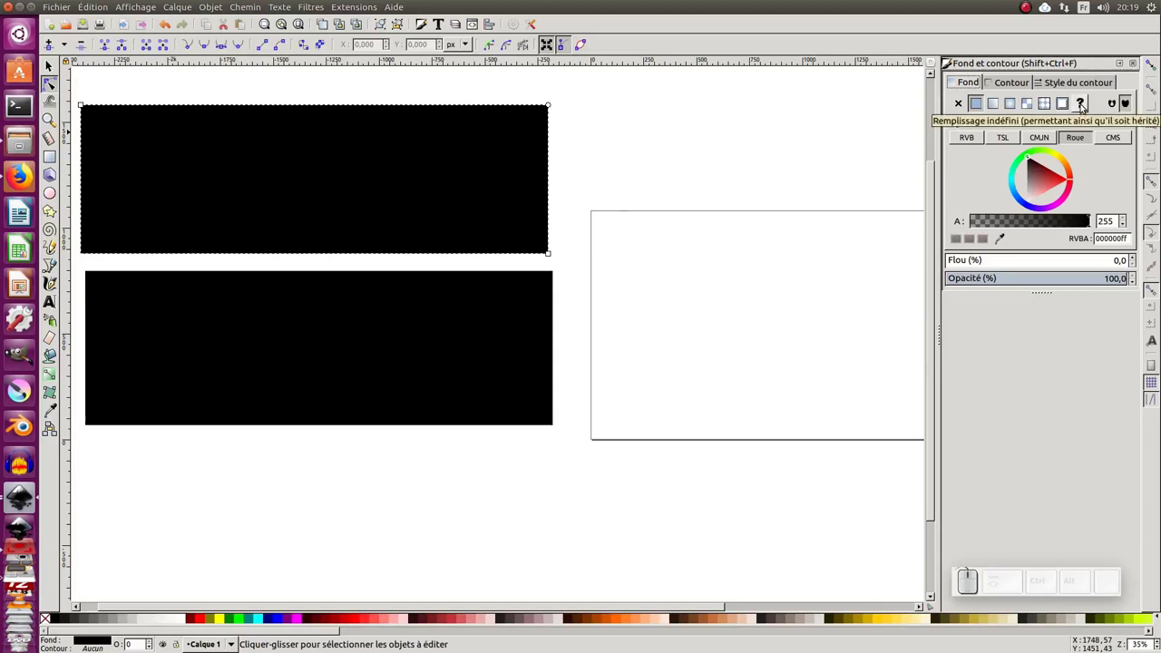
pyautogui.click(1085, 100)
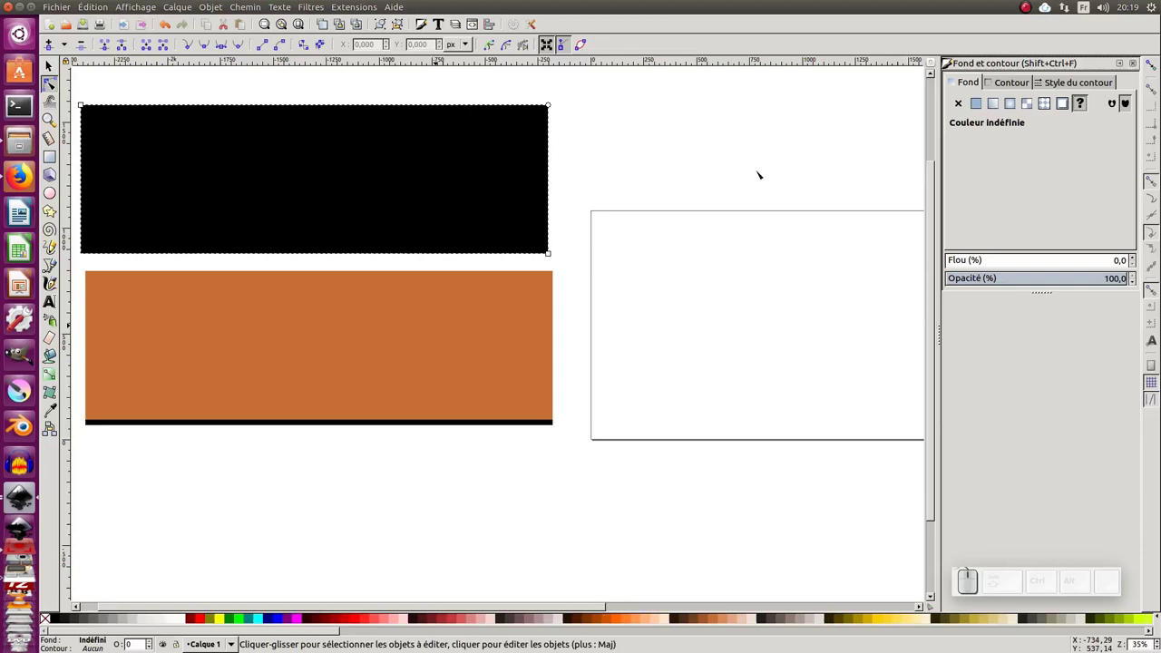
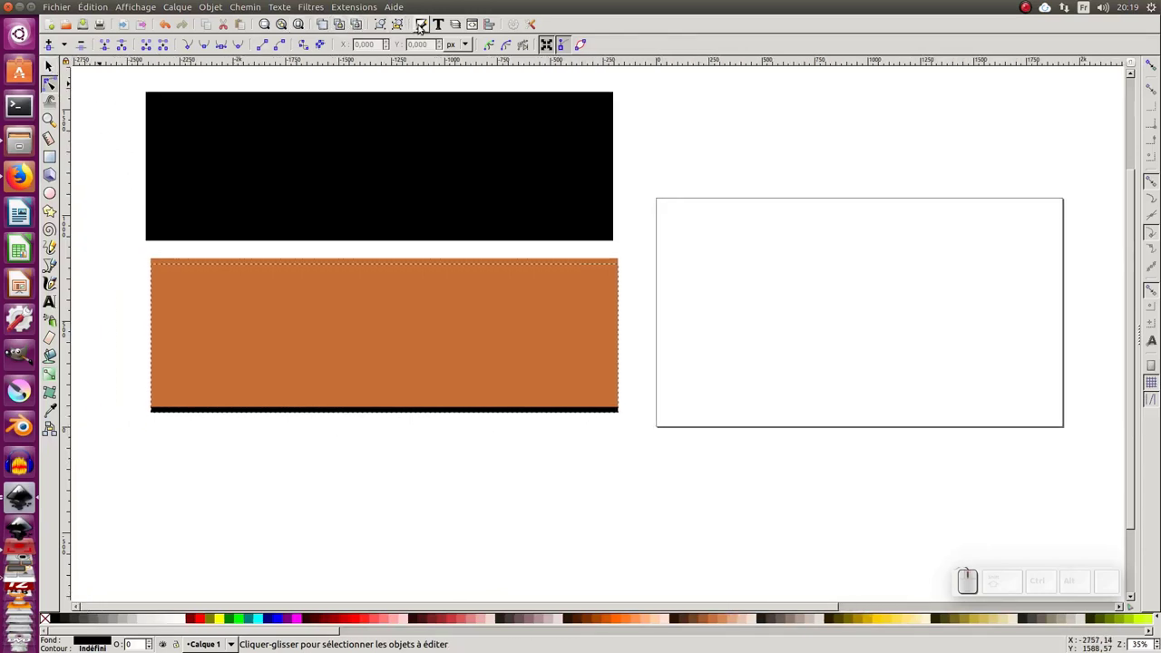
# Step: Set the clone's opacity to 75 for a soft shadow and group the two rectangles
pyautogui.click(427, 27)
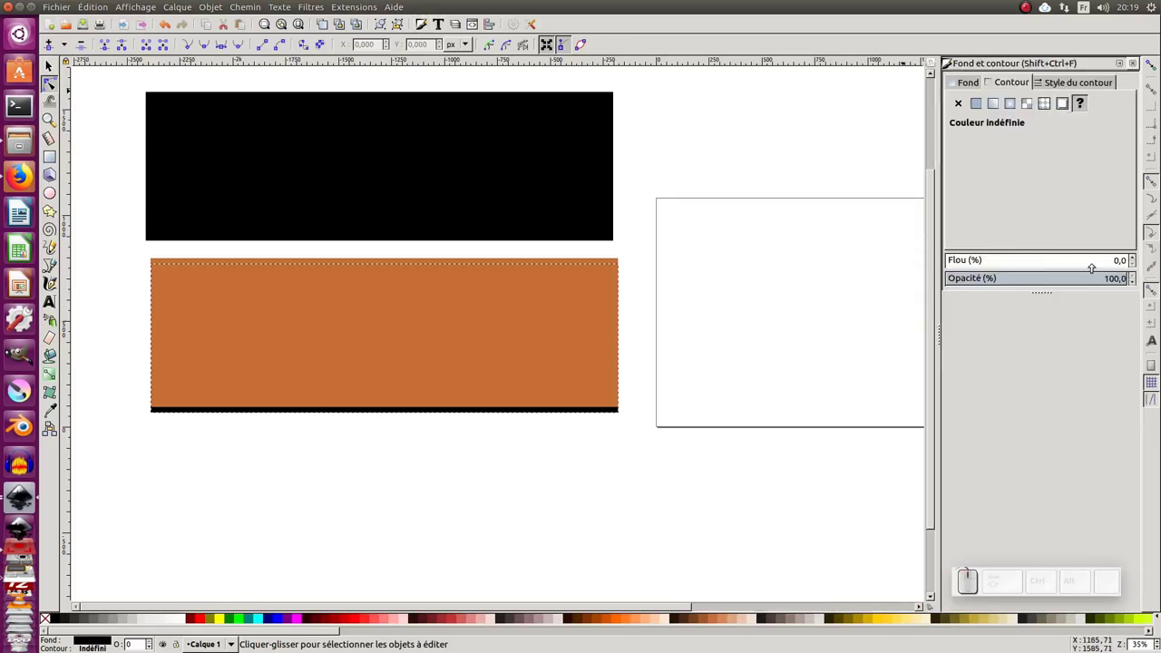
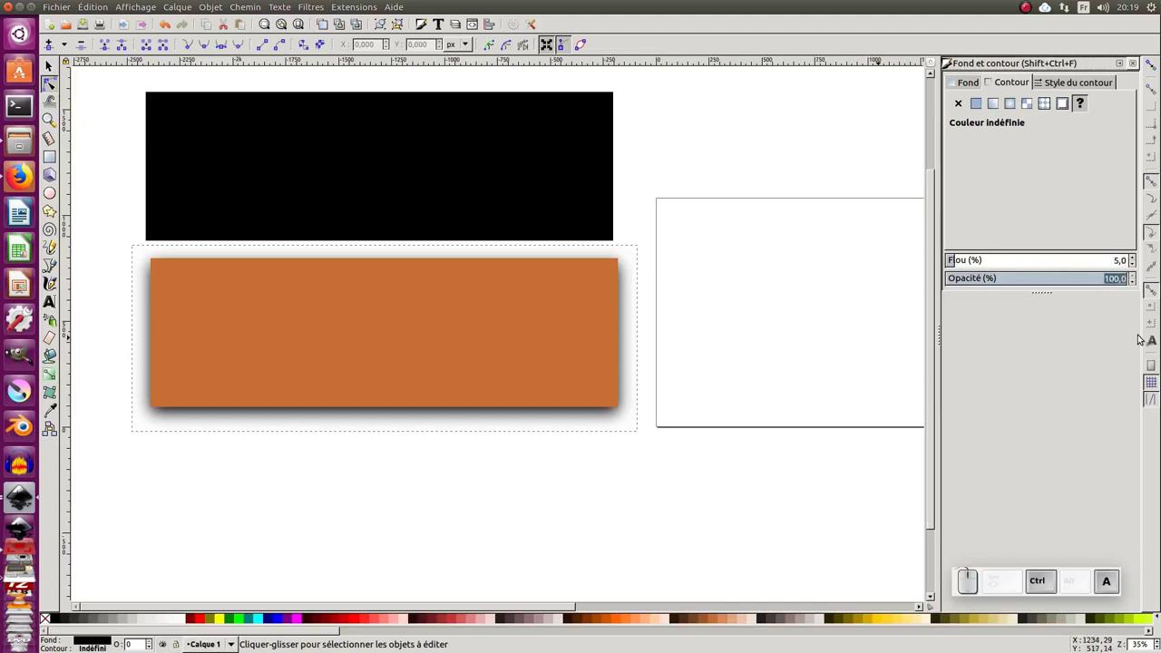
pyautogui.press('KP_7')
pyautogui.press('KP_5')
pyautogui.press('KP_Enter')
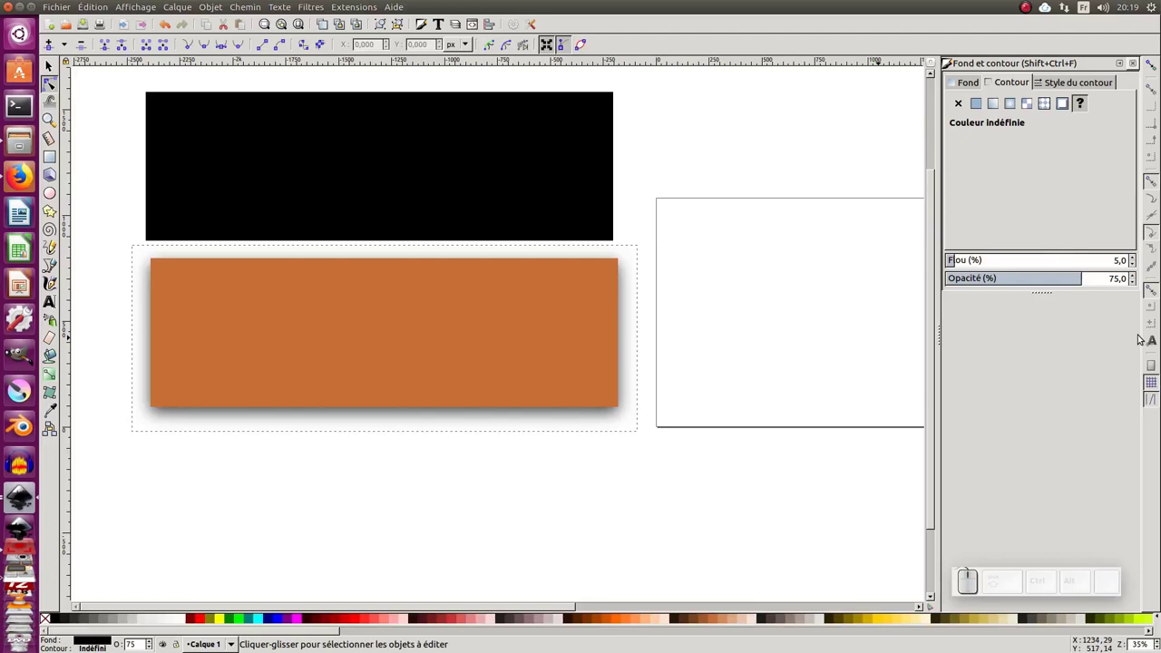
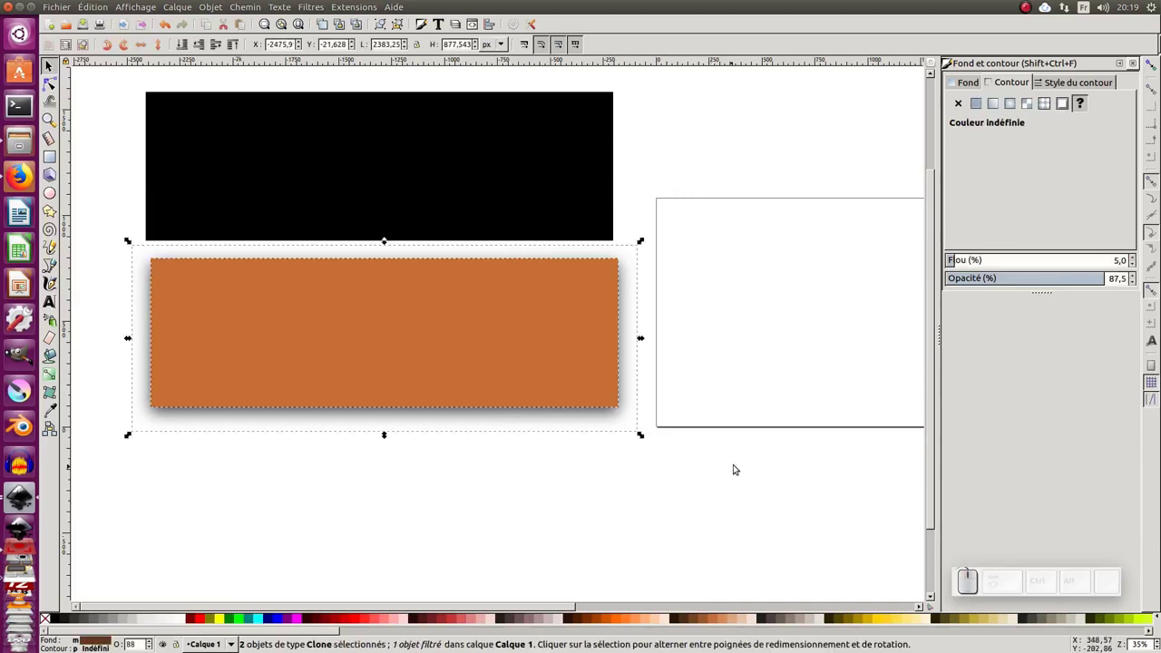
pyautogui.press('ctrl+g')
# Step: Move the shadowed orange band group onto the page near its bottom
pyautogui.middleClick(729, 439)
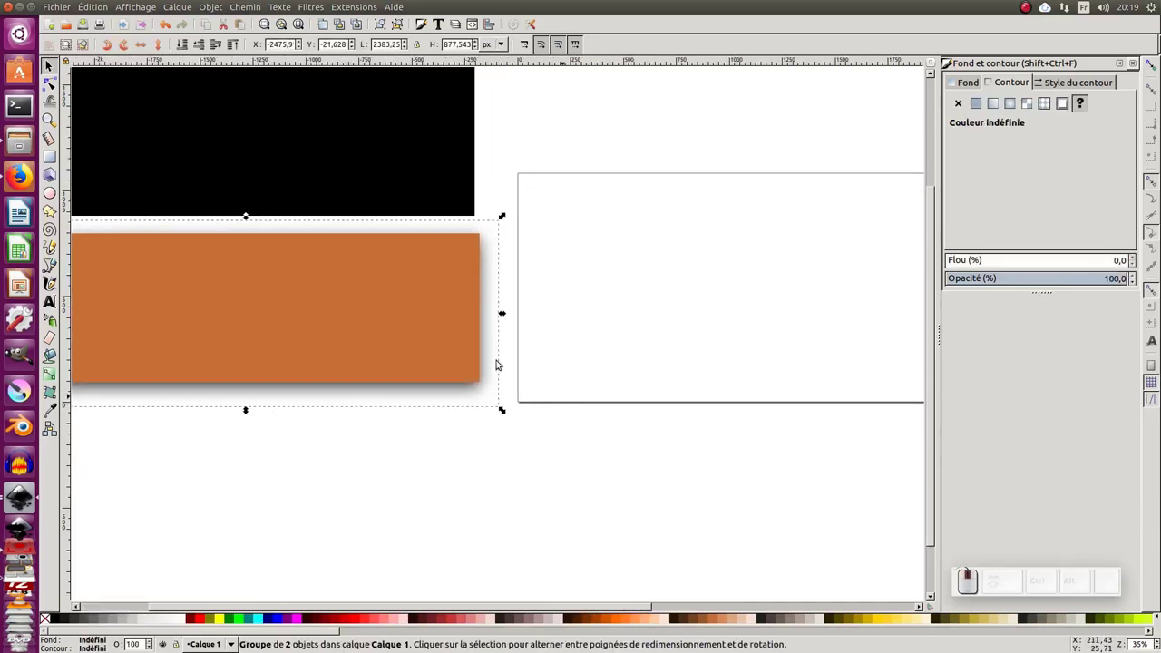
pyautogui.moveTo(419, 339); pyautogui.dragTo(471, 360)
pyautogui.moveTo(533, 351); pyautogui.dragTo(620, 309)
pyautogui.moveTo(621, 303); pyautogui.dragTo(635, 274)
pyautogui.click(634, 276)
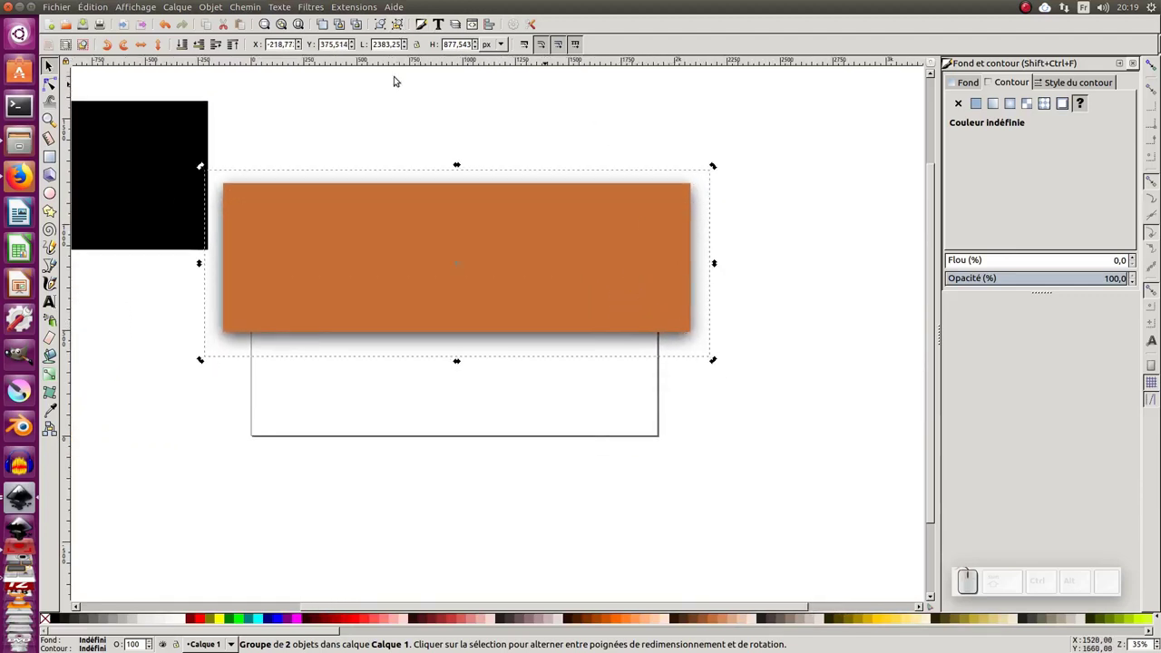
pyautogui.moveTo(454, 275); pyautogui.dragTo(344, 78)
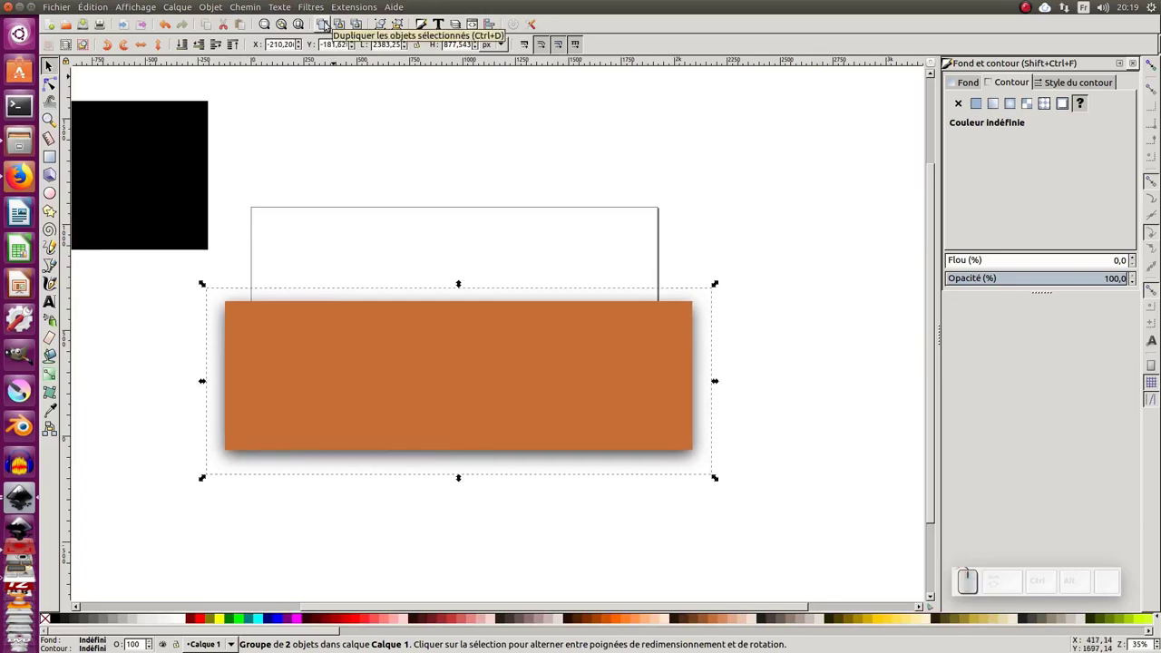
# Step: Duplicate the band twice, tilting one copy steeply and levelling the other across the stack
pyautogui.press('ctrl+d')
pyautogui.moveTo(415, 437); pyautogui.dragTo(693, 240)
pyautogui.moveTo(720, 239); pyautogui.dragTo(682, 306)
pyautogui.moveTo(680, 314); pyautogui.dragTo(649, 342)
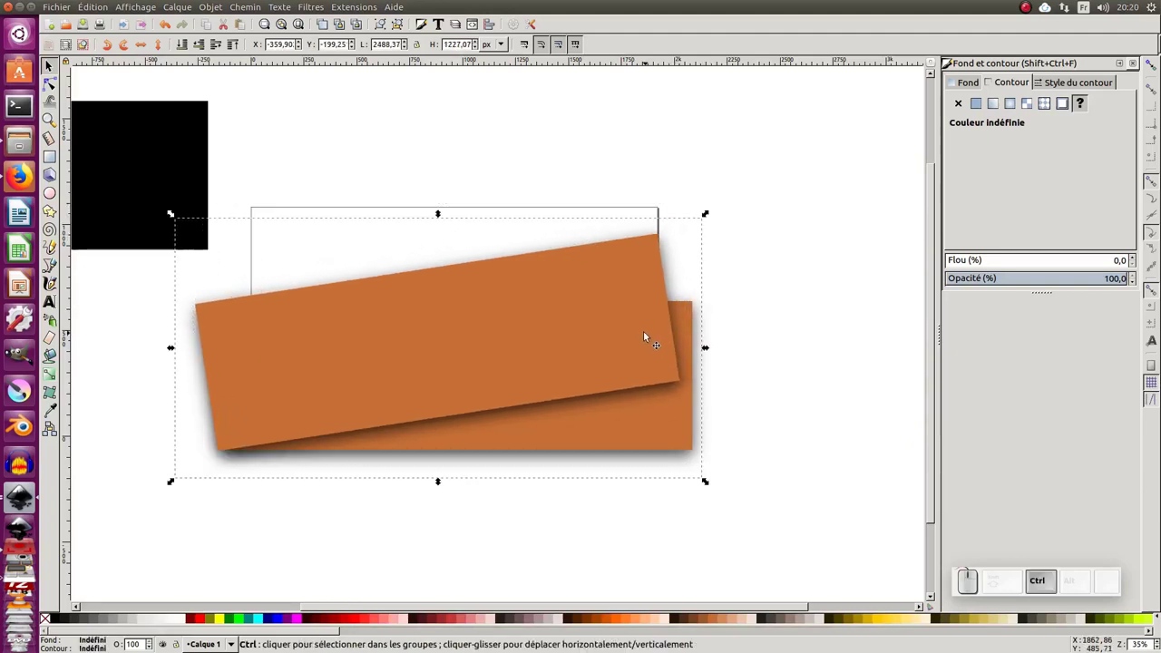
pyautogui.press('ctrl+d')
pyautogui.moveTo(641, 341); pyautogui.dragTo(695, 369)
pyautogui.click(664, 337)
pyautogui.moveTo(716, 456); pyautogui.dragTo(646, 349)
pyautogui.moveTo(650, 346); pyautogui.dragTo(639, 352)
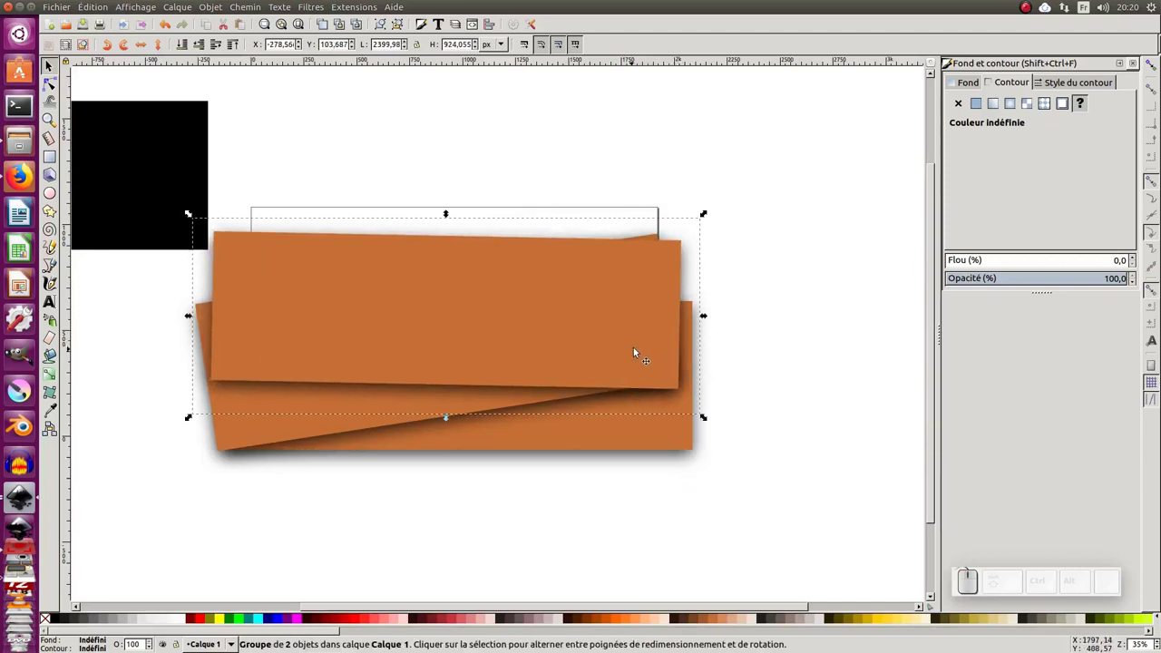
# Step: Add further duplicates higher up, tilted in the opposite direction
pyautogui.press('ctrl+d')
pyautogui.moveTo(647, 343); pyautogui.dragTo(649, 314)
pyautogui.click(650, 312)
pyautogui.moveTo(698, 380); pyautogui.dragTo(662, 357)
pyautogui.moveTo(662, 358); pyautogui.dragTo(682, 369)
pyautogui.press('ctrl+d')
pyautogui.click(646, 337)
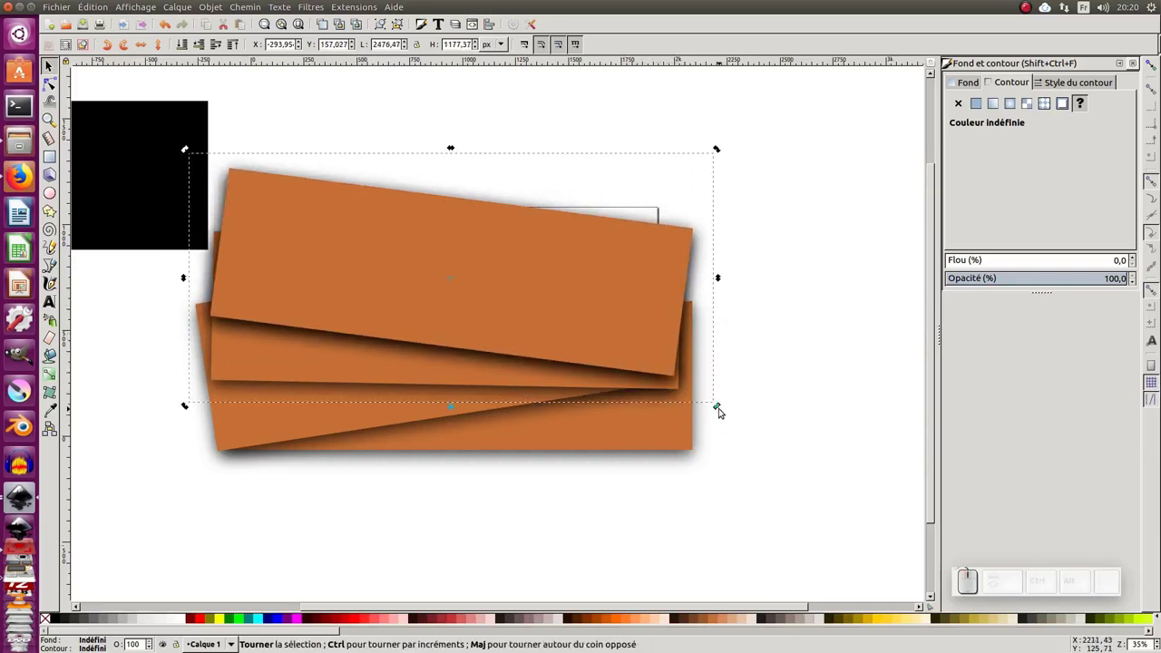
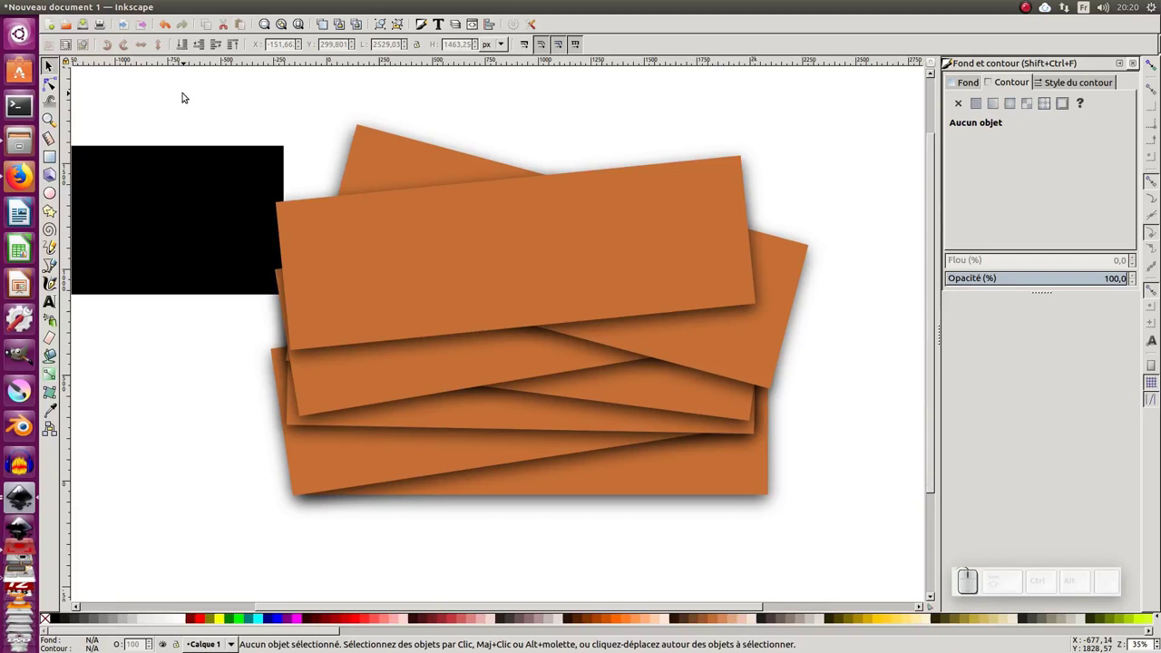
# Step: Rubber-band select all seven orange bands and combine them into one group
pyautogui.moveTo(172, 85); pyautogui.dragTo(635, 447)
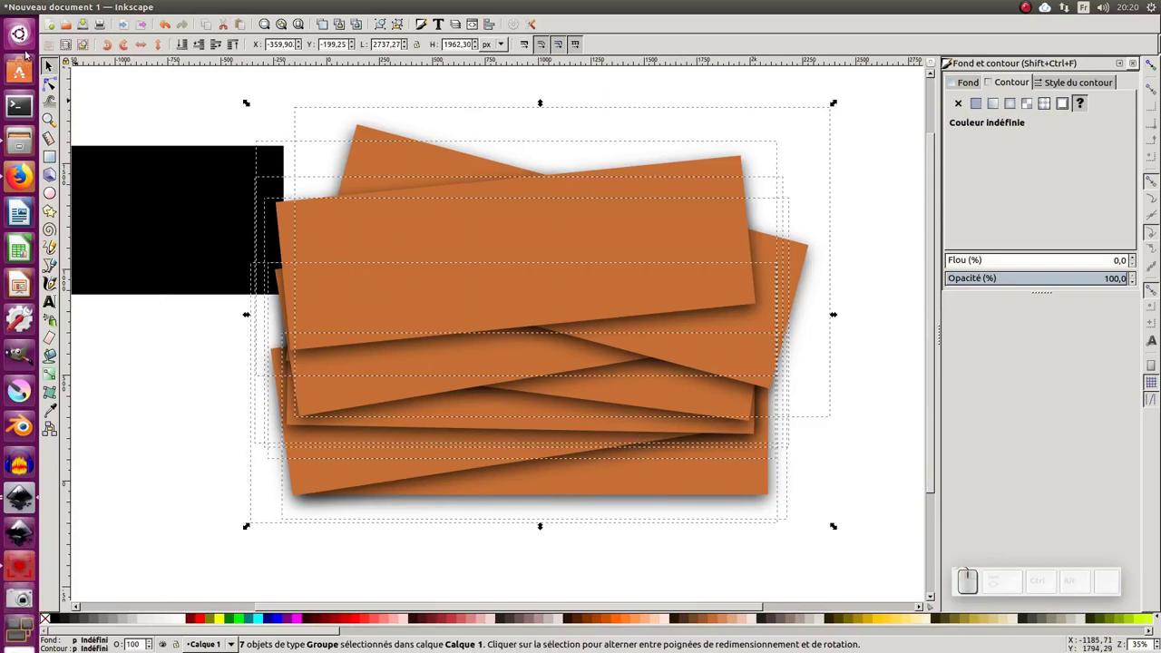
pyautogui.click(50, 70)
pyautogui.moveTo(247, 126); pyautogui.dragTo(764, 514)
pyautogui.press('ctrl+g')
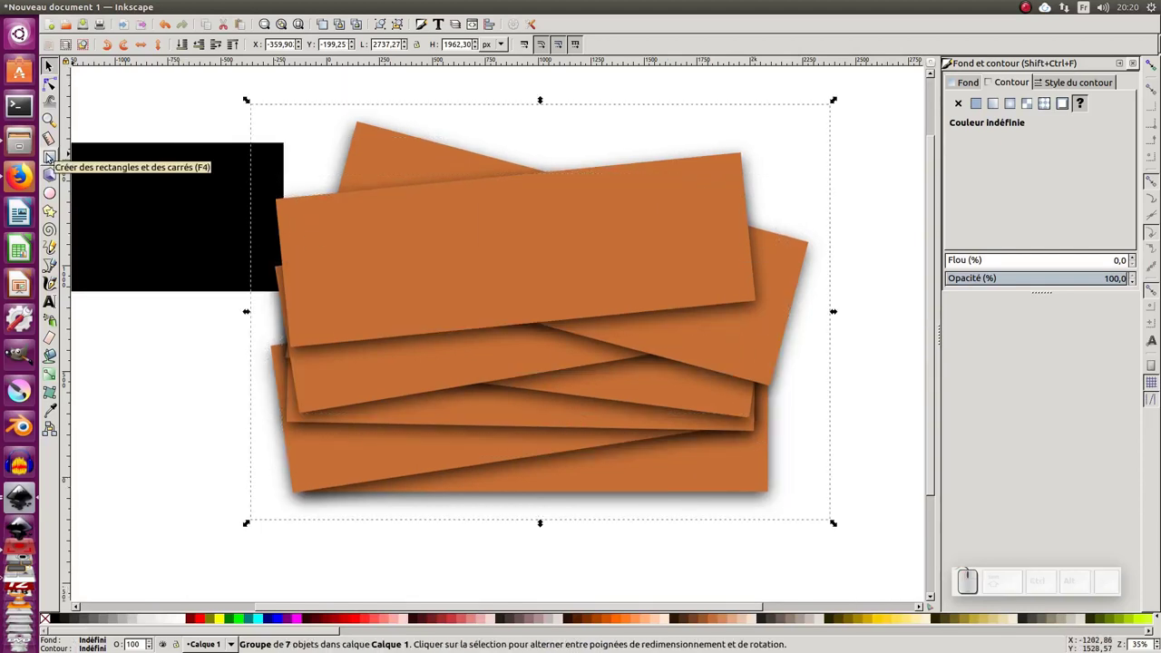
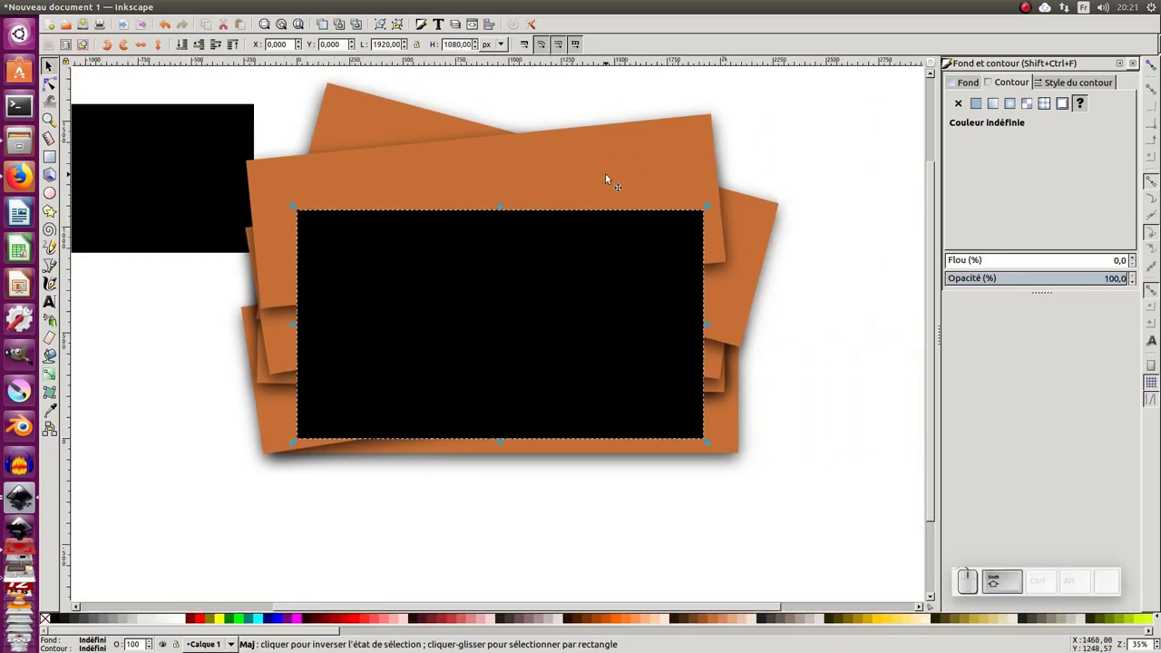
# Step: Clip the band group to the 1920×1080 rectangle with Clip > Set
pyautogui.click(607, 180)
pyautogui.rightClick(608, 180)
pyautogui.click(646, 398)
pyautogui.click(615, 510)
# Step: Expand the clipped group in the Objects list and select one band inside it
pyautogui.press('KP_Subtract')
pyautogui.click(611, 470)
pyautogui.click(518, 387)
pyautogui.click(483, 298)
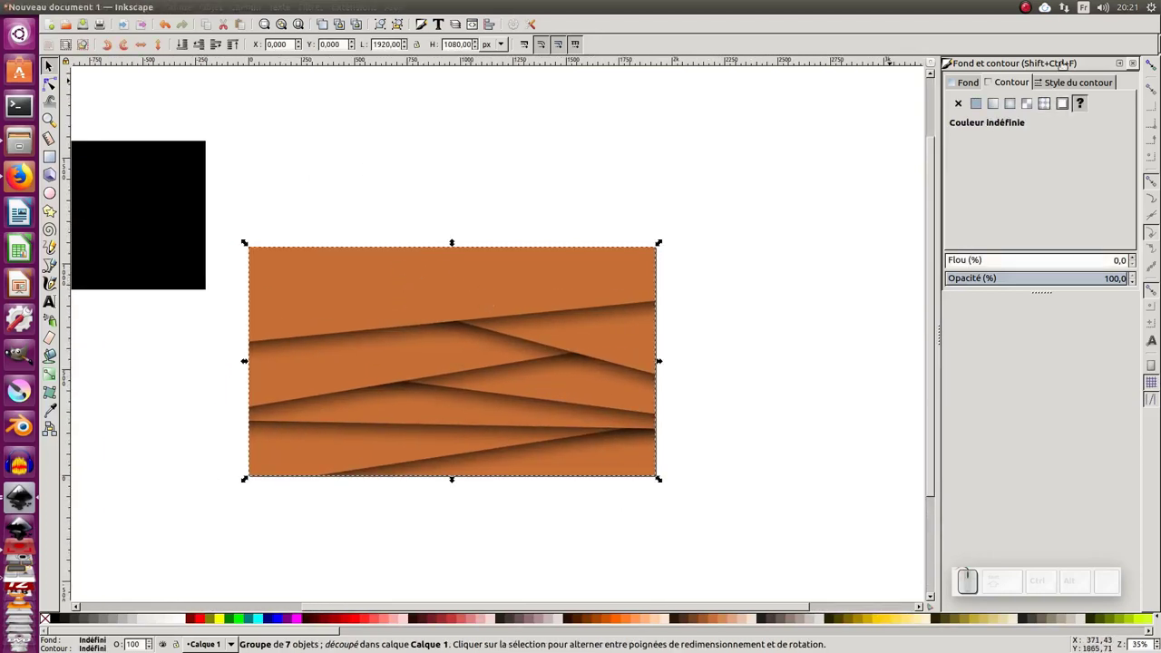
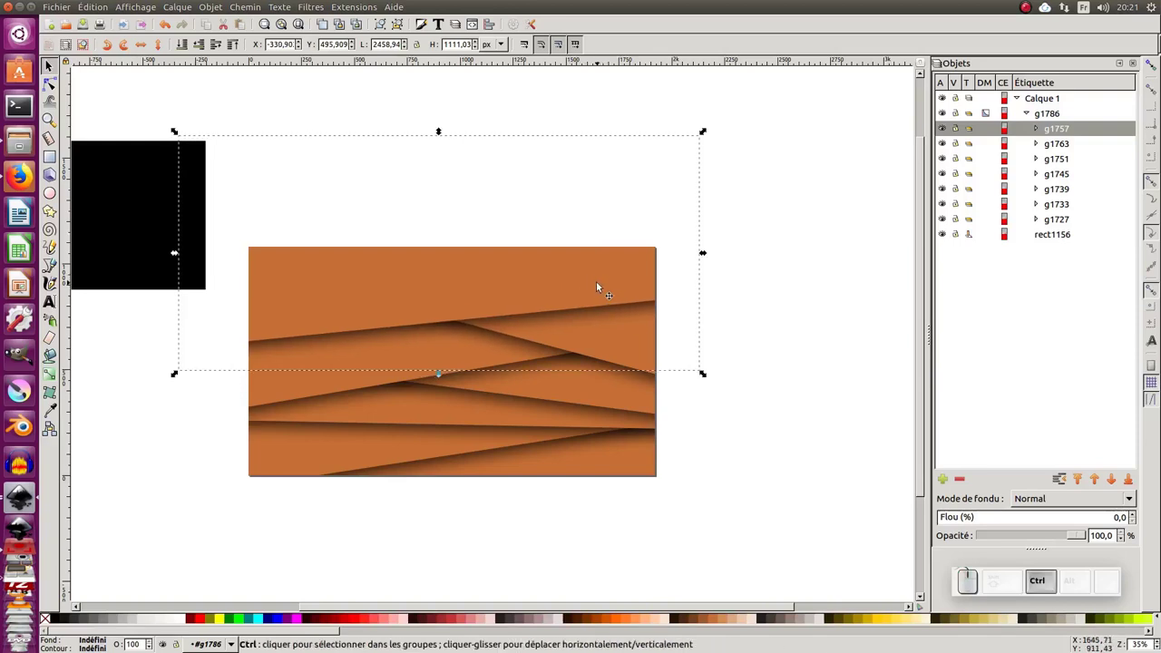
# Step: Duplicate a band inside the clipped group and tilt it steeply across the top
pyautogui.press('ctrl+d')
pyautogui.moveTo(597, 280); pyautogui.dragTo(559, 264)
pyautogui.click(559, 265)
pyautogui.moveTo(679, 345); pyautogui.dragTo(327, 284)
pyautogui.moveTo(328, 292); pyautogui.dragTo(940, 203)
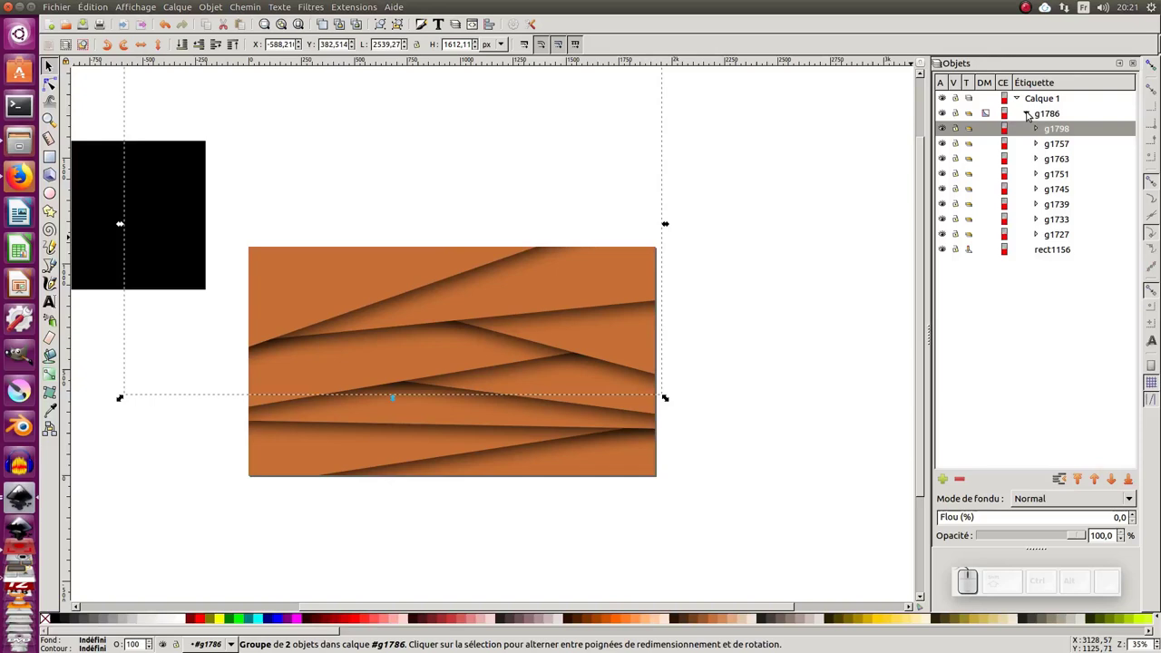
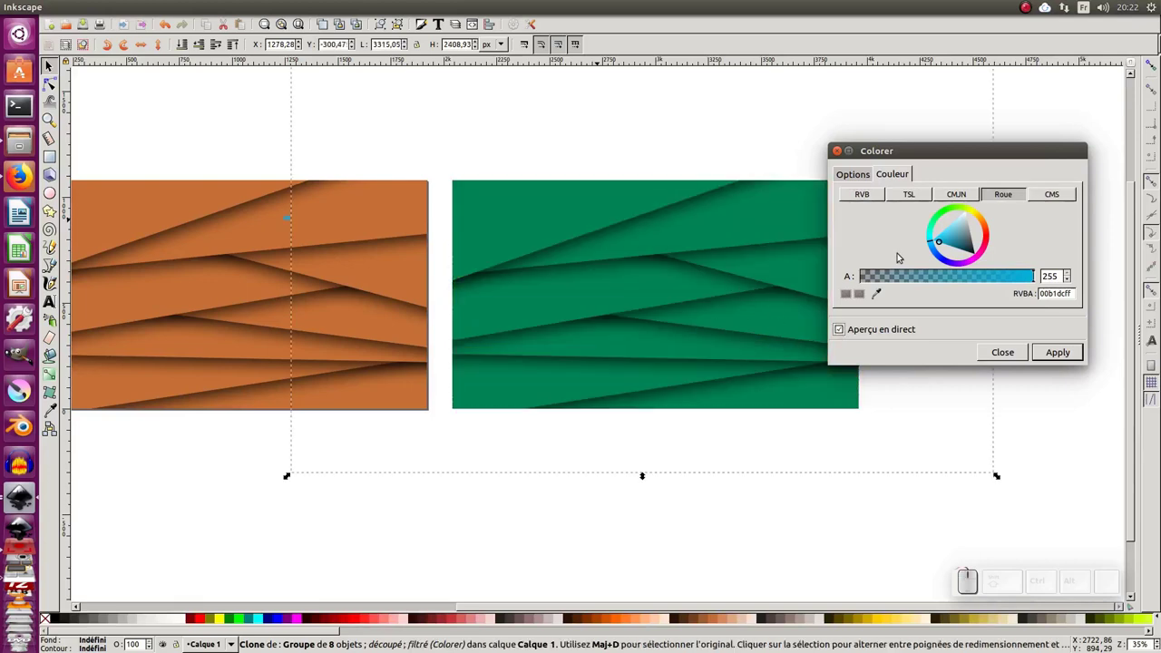
# Step: Try several hues on the Colorer wheel for the clone, toggling Live preview to compare
pyautogui.moveTo(955, 246); pyautogui.dragTo(961, 256)
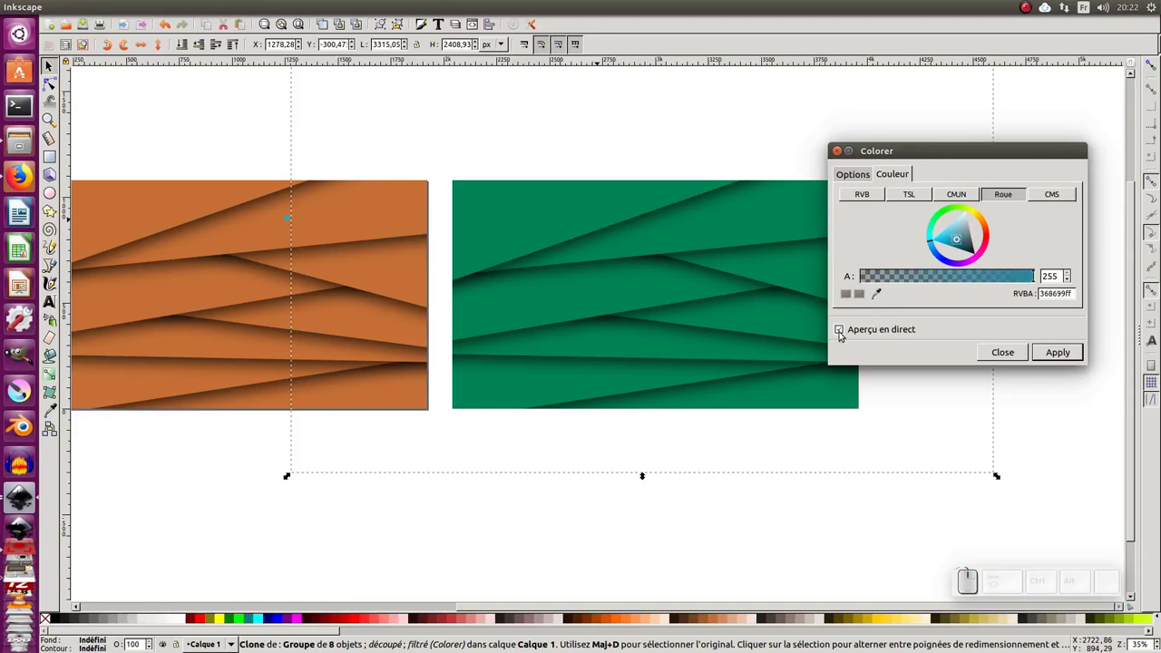
pyautogui.click(846, 335)
pyautogui.click(843, 336)
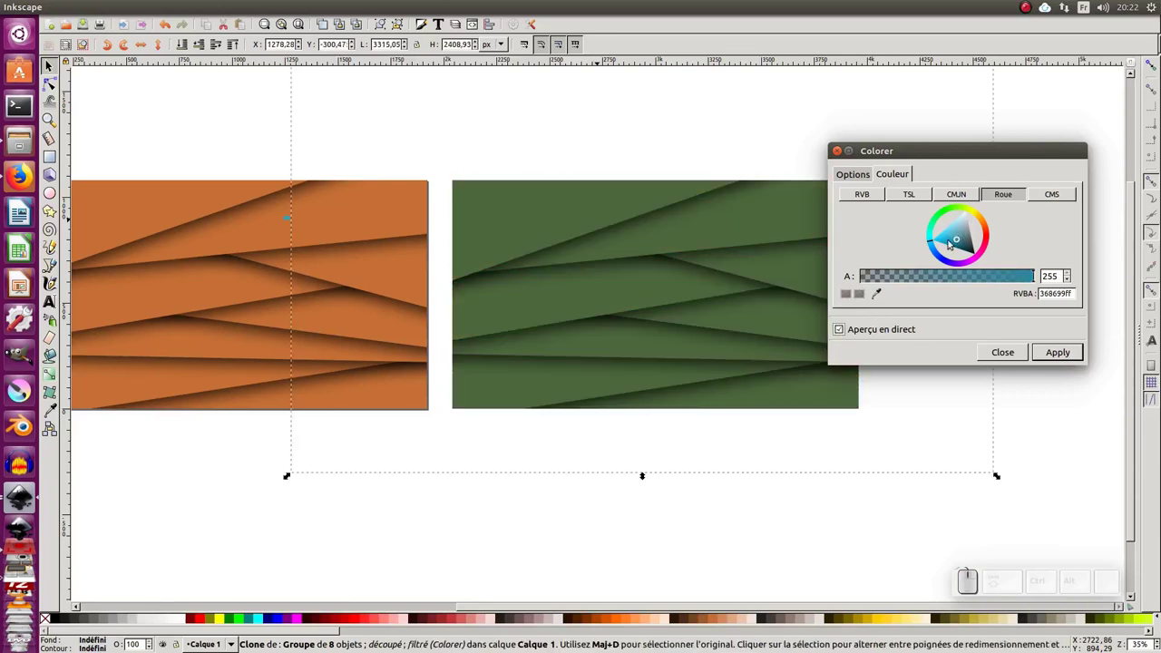
pyautogui.click(969, 231)
pyautogui.doubleClick(996, 231)
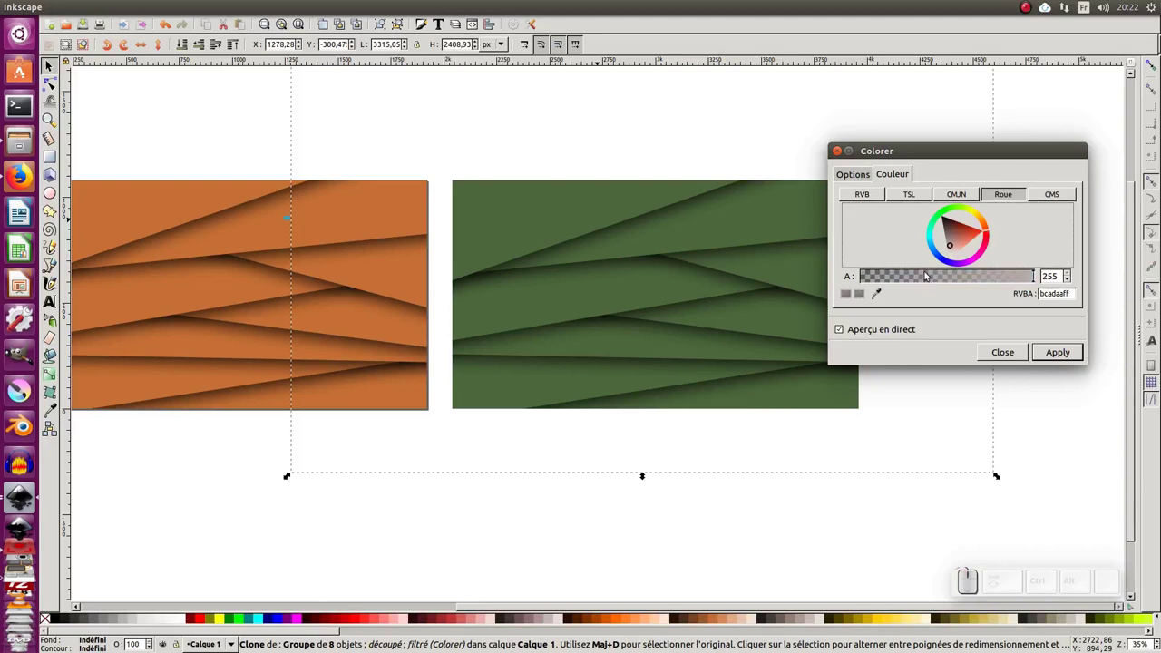
pyautogui.click(843, 332)
pyautogui.click(846, 331)
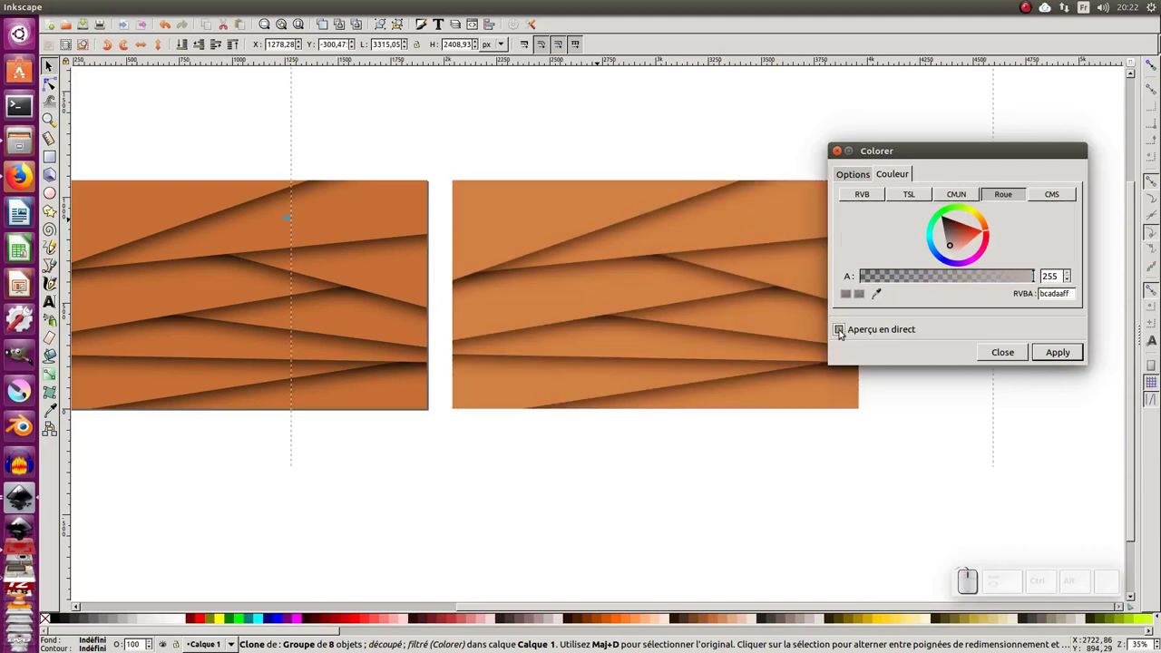
# Step: Pick a red hue, then on the Options tab set Blend 1 to Multiply
pyautogui.moveTo(974, 239); pyautogui.dragTo(977, 263)
pyautogui.click(982, 260)
pyautogui.click(848, 331)
pyautogui.click(844, 335)
pyautogui.click(863, 178)
pyautogui.click(912, 255)
pyautogui.click(924, 282)
# Step: Preview Lighten and Darken for Blend 2, settle on Normal and apply the red tint to the clone
pyautogui.click(929, 248)
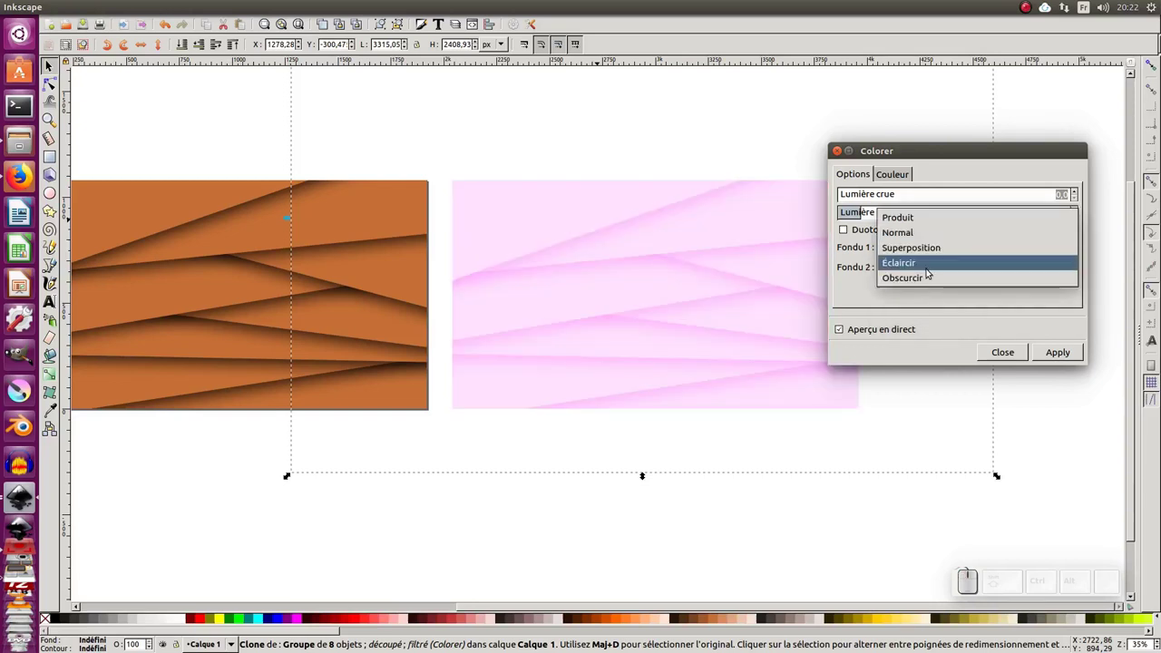
pyautogui.click(932, 267)
pyautogui.click(936, 250)
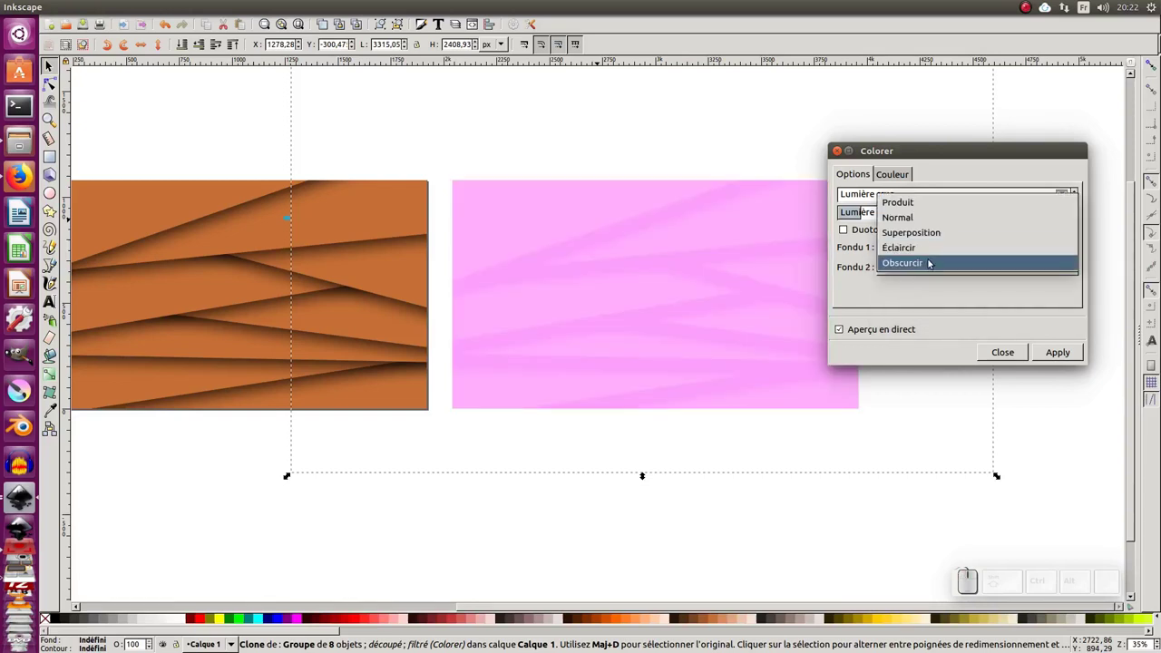
pyautogui.click(934, 266)
pyautogui.click(929, 251)
pyautogui.click(943, 190)
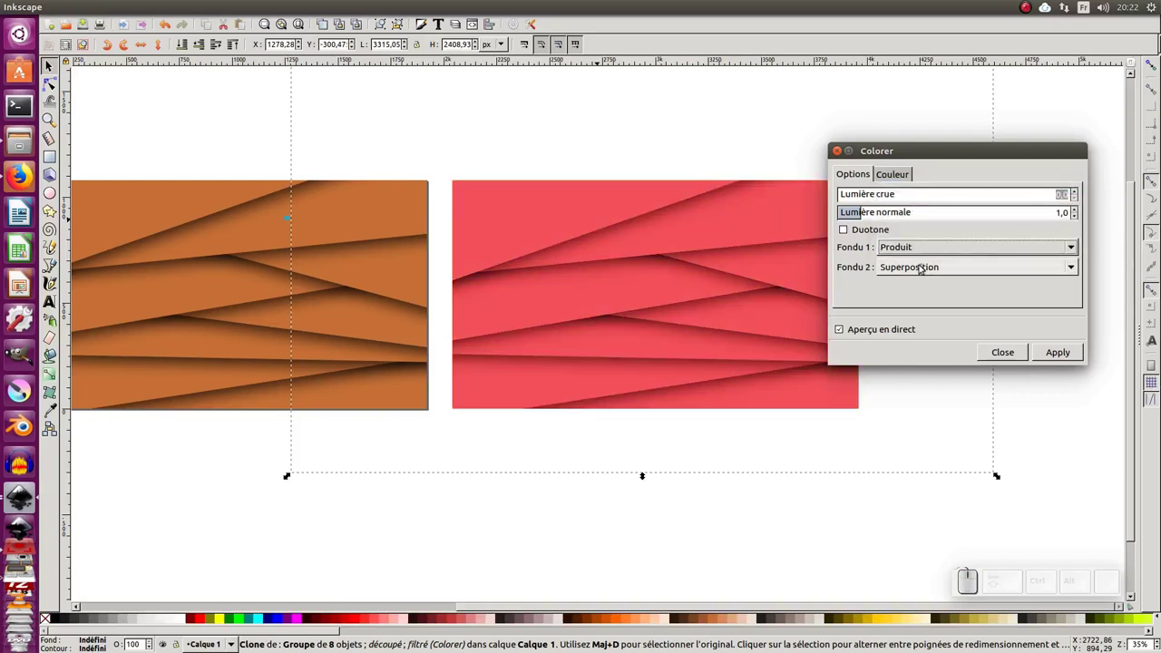
pyautogui.scroll(-3)
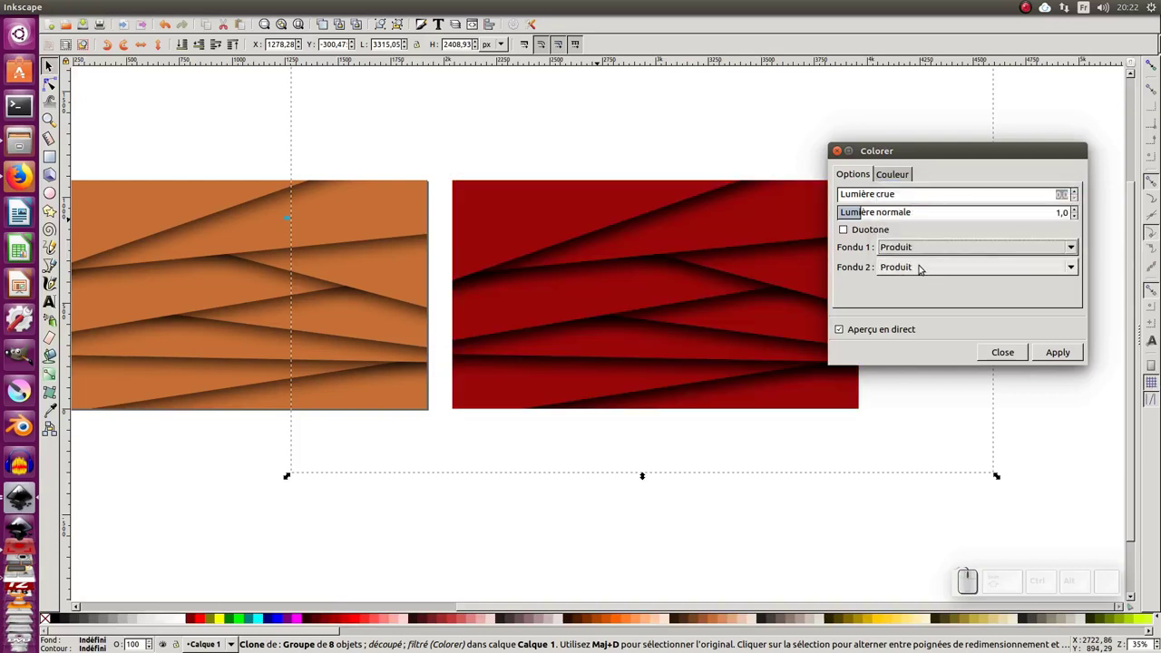
pyautogui.scroll(-3)
pyautogui.scroll(-3)
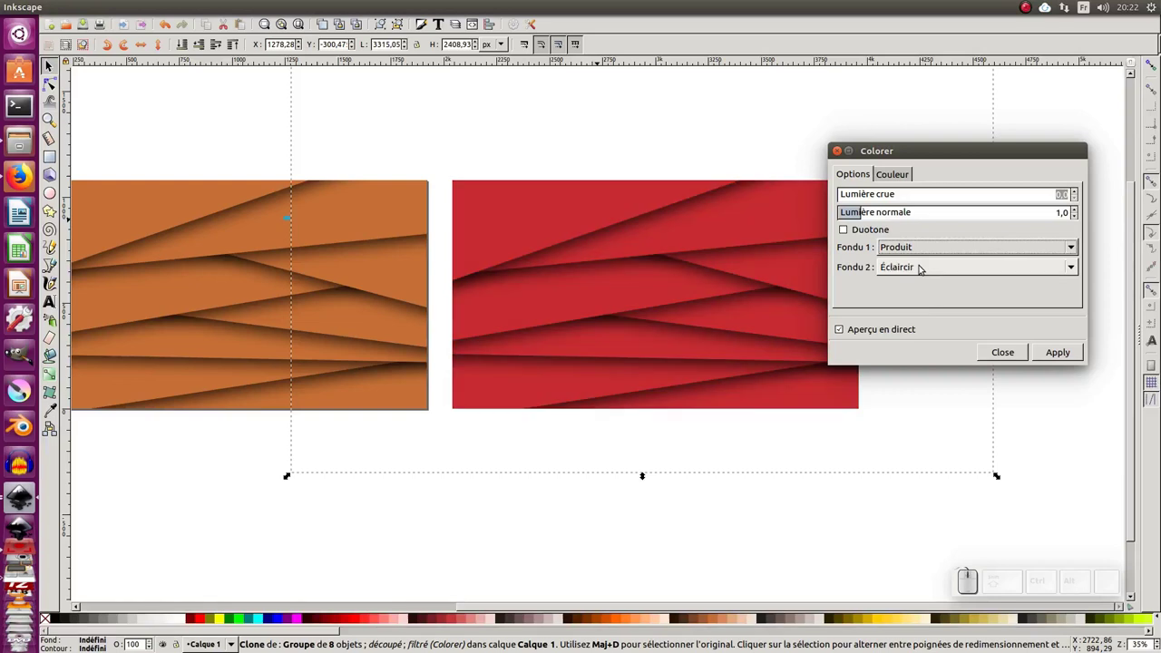
pyautogui.scroll(3)
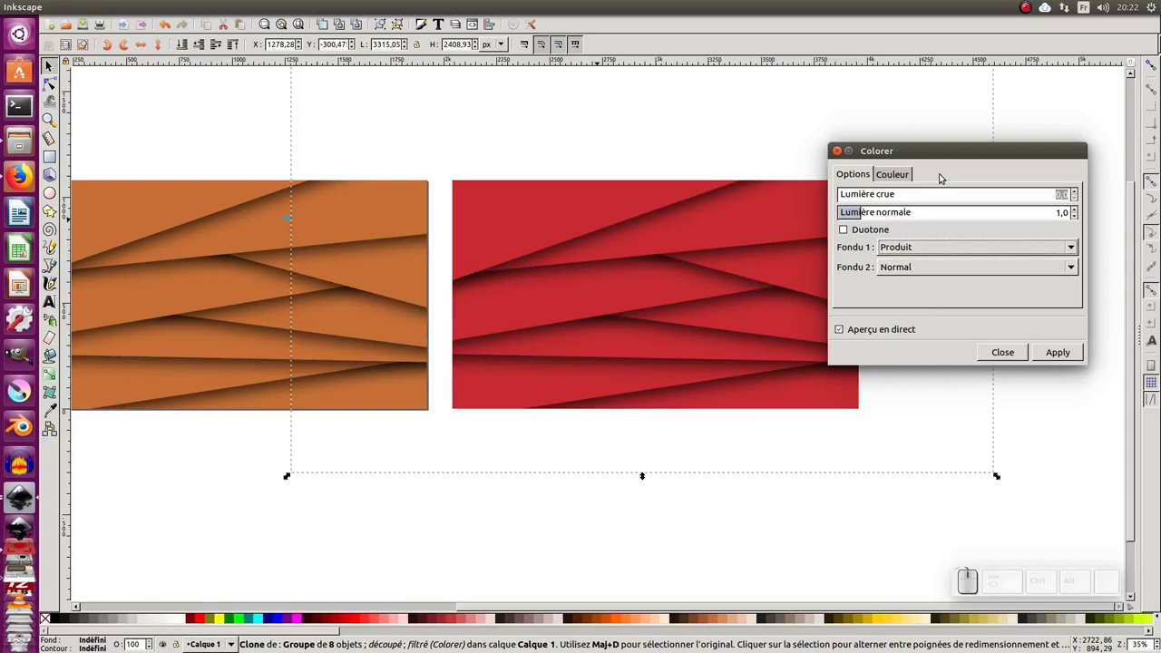